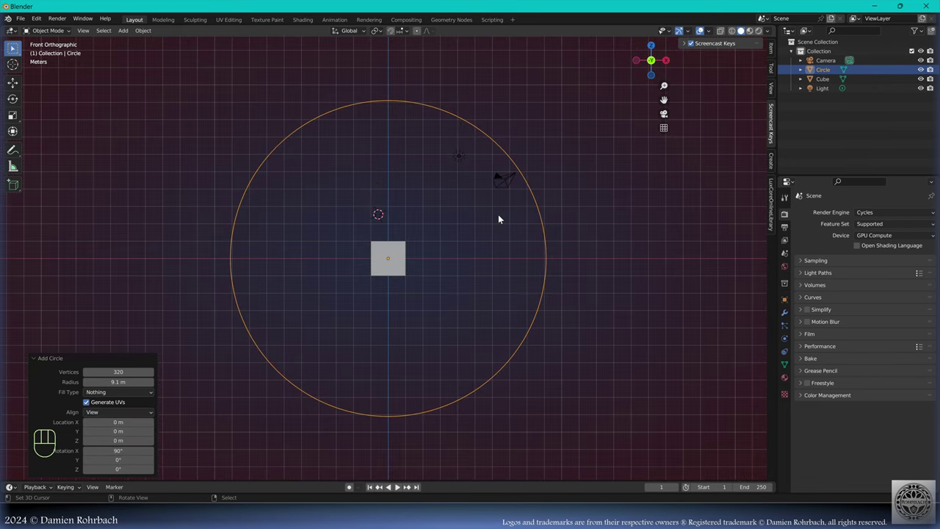
- Rename the circle Size8-ref, save, and add a UV sphere for the pearl
key("F2")
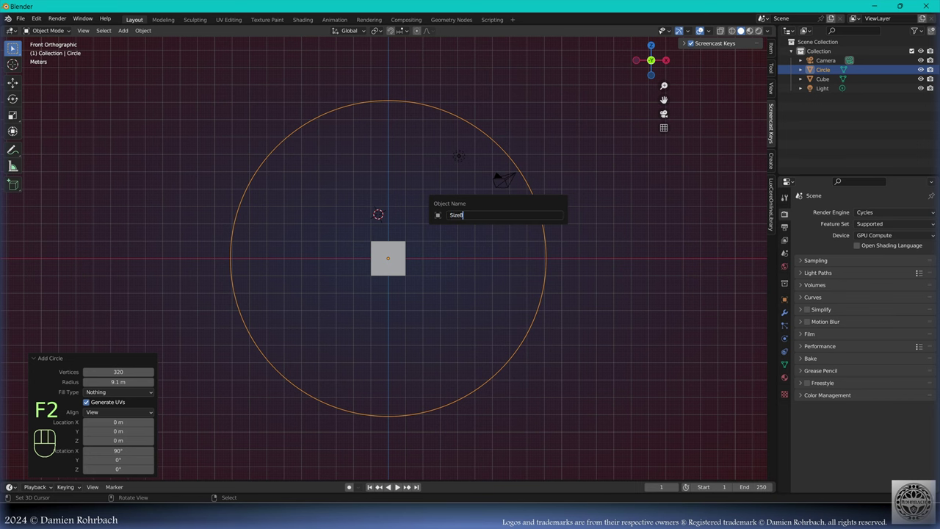
key("ctrl+s")
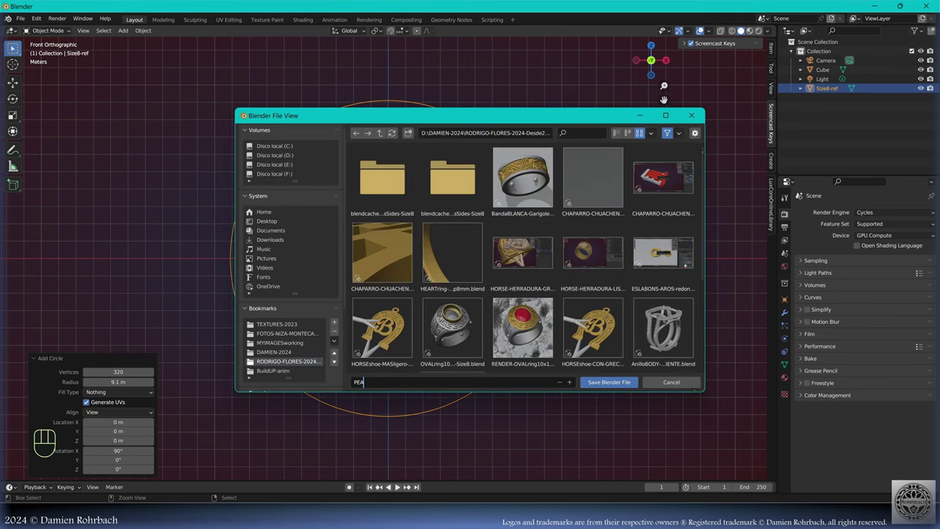
left_click_drag(124, 36, 203, 364)
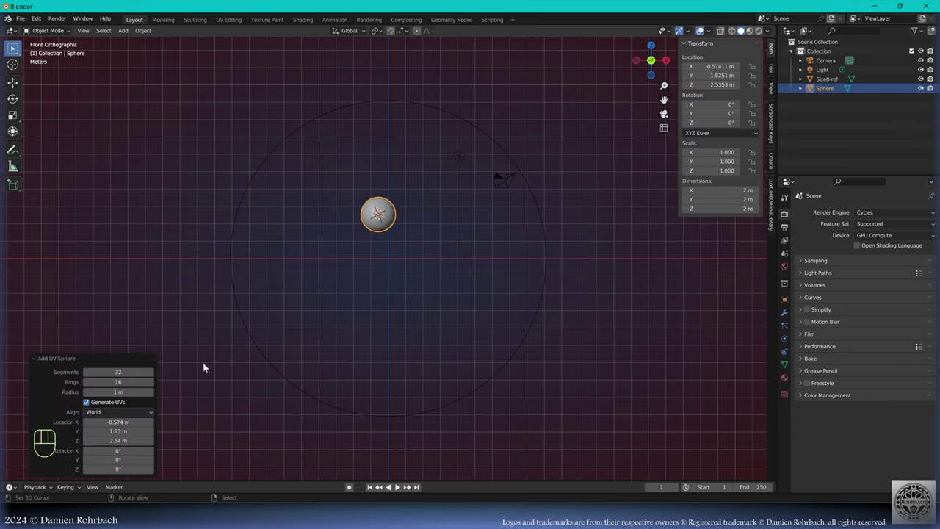
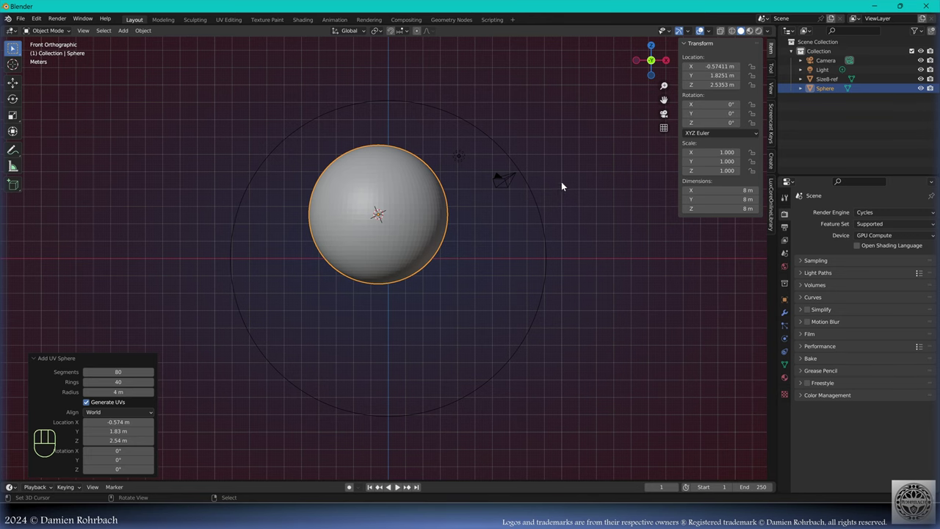
- Duplicate the pearl sphere and rename the copy setting-pearl
key("ctrl+s")
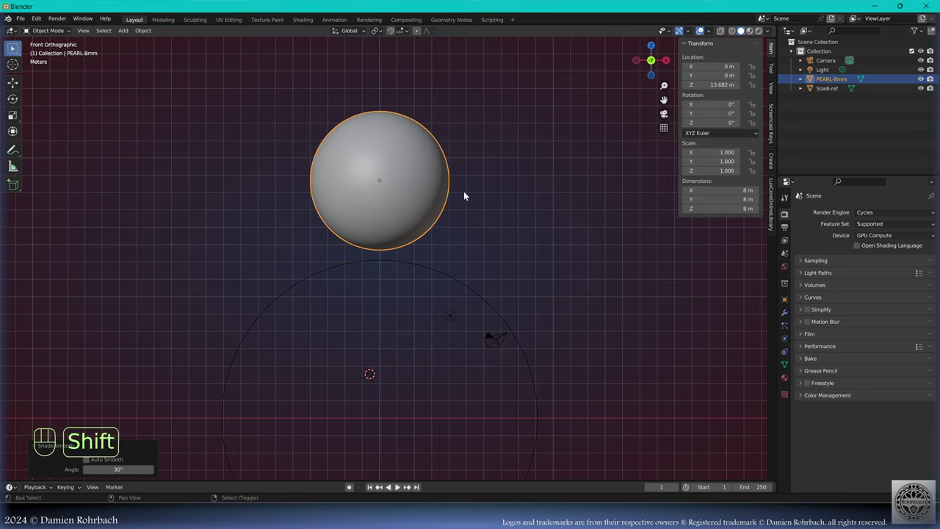
key("shift+d")
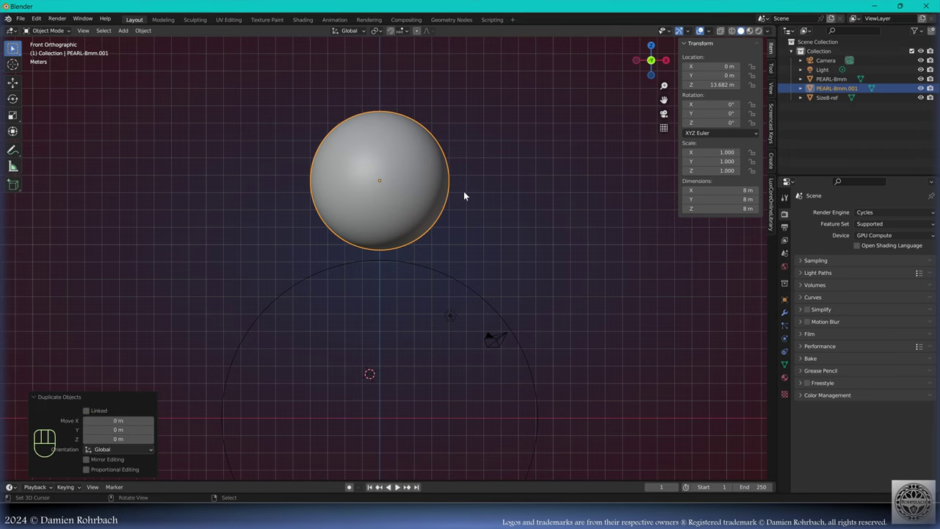
key("F2")
key("t")
key("Tab")
- Keep only the bottom rows of setting-pearl, deleting the rest to leave a shallow cap
key("alt+z")
key("alt+a")
key("b")
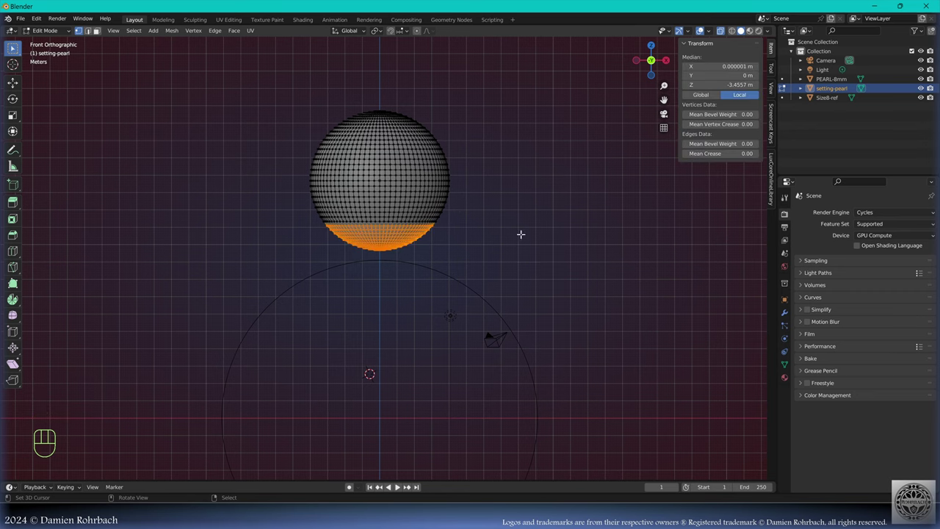
key("ctrl+i")
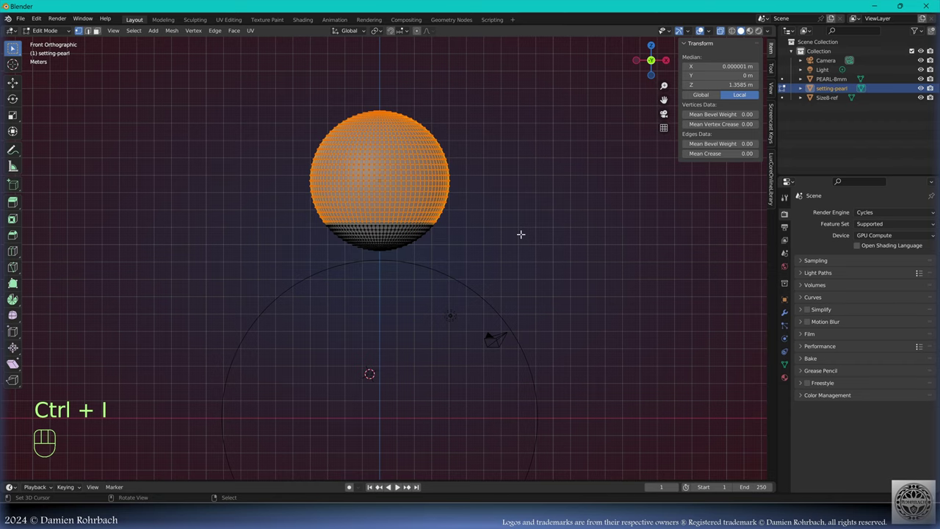
key("Delete")
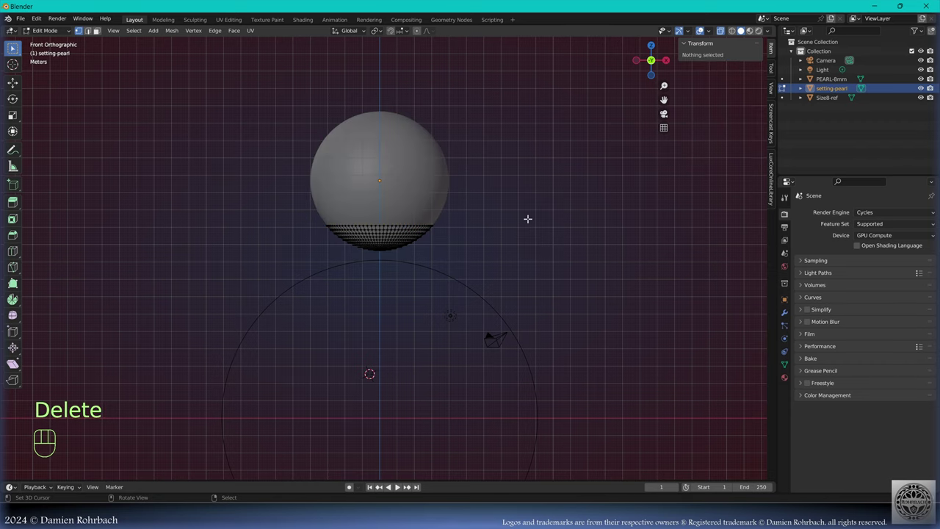
key("Tab")
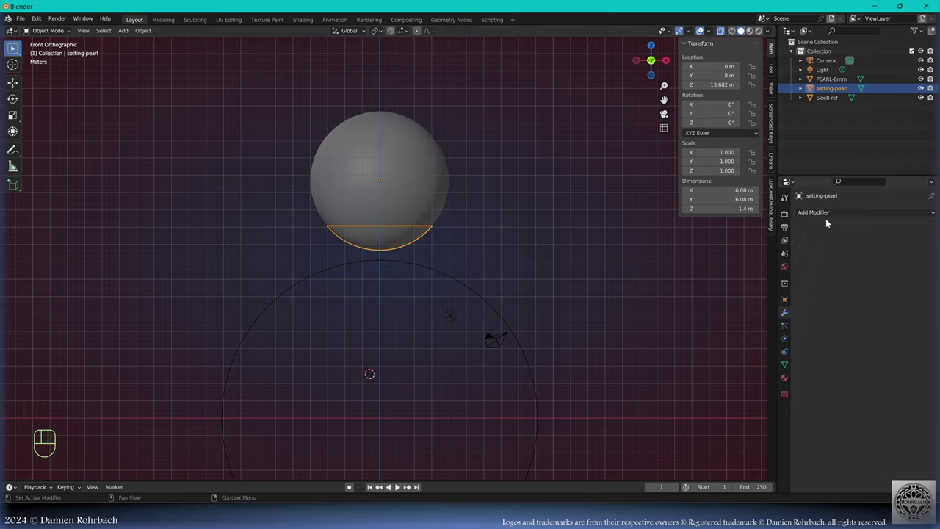
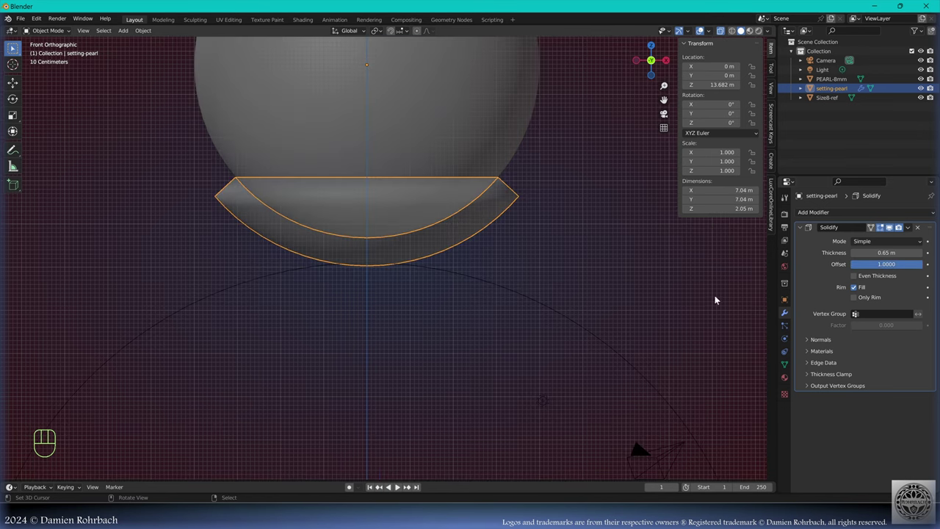
- Give setting-pearl a 0.1 m, 3-segment Bevel over its 0.65 m Solidify shell
left_click(799, 228)
left_click_drag(832, 221, 769, 282)
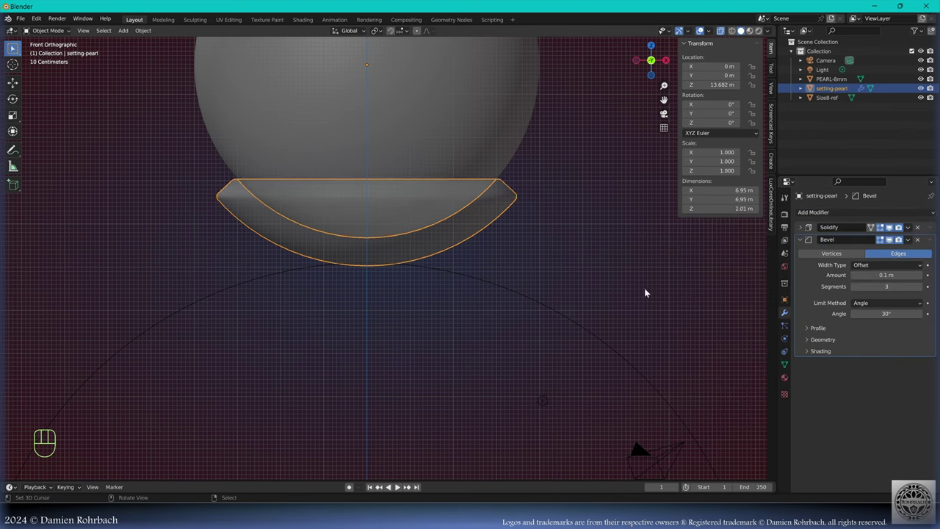
left_click_drag(149, 35, 205, 243)
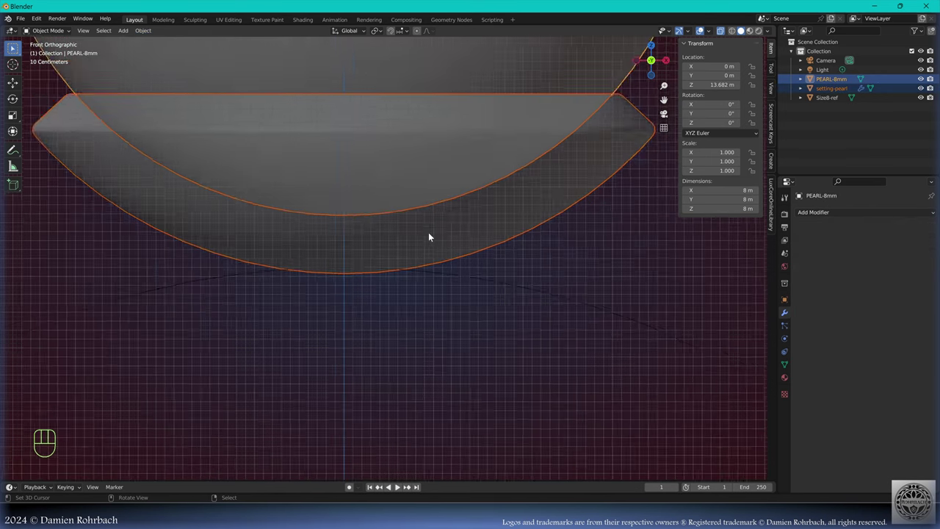
- Raise the pearl along Z to sit slightly higher in the cup
key("g")
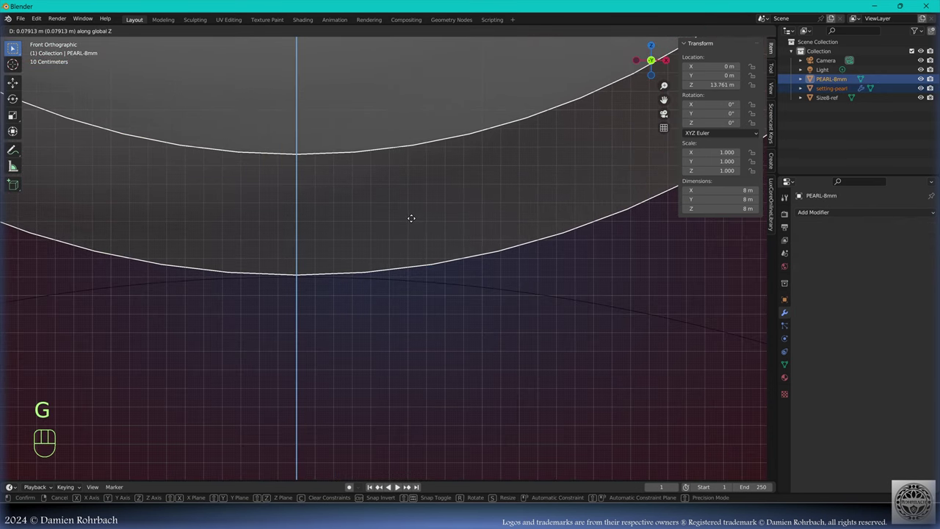
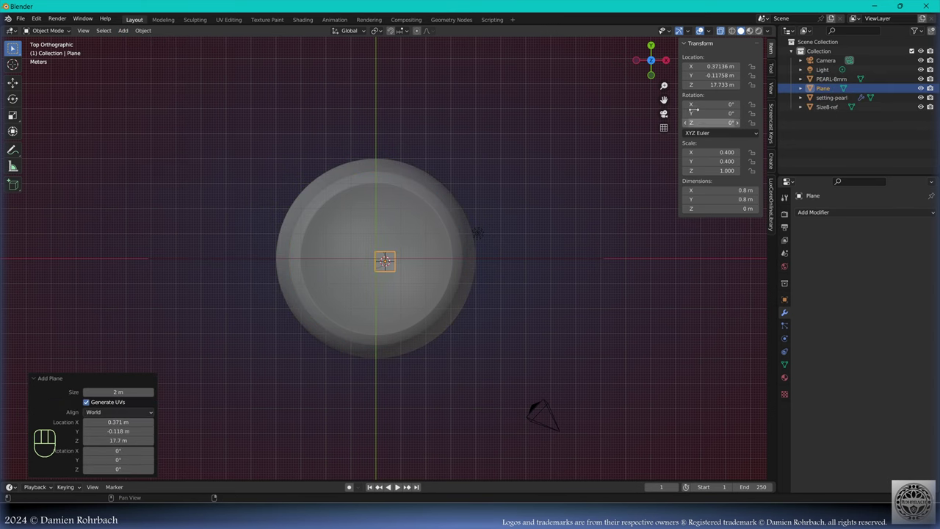
- Place the plane at the cup bottom and screw it upward 4.3 m into a twisted post
key("KP_1")
key("g")
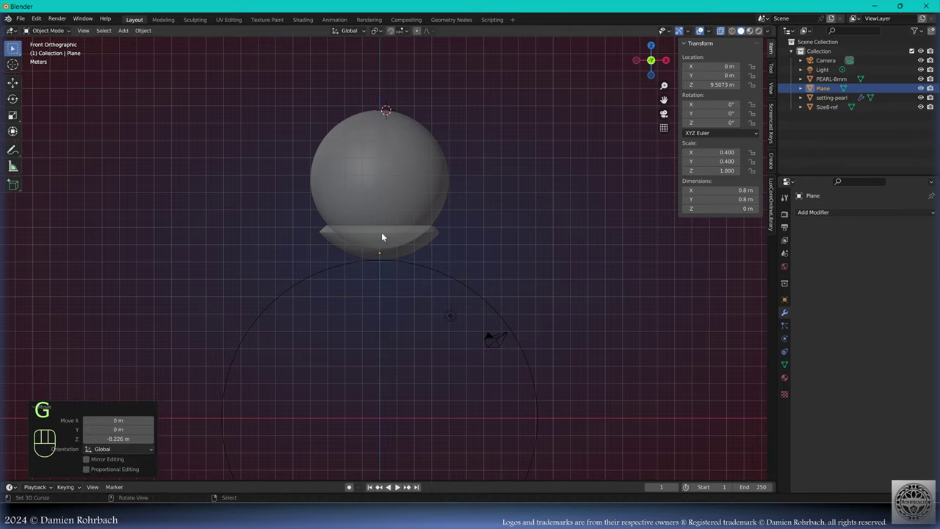
left_click_drag(394, 224, 435, 250)
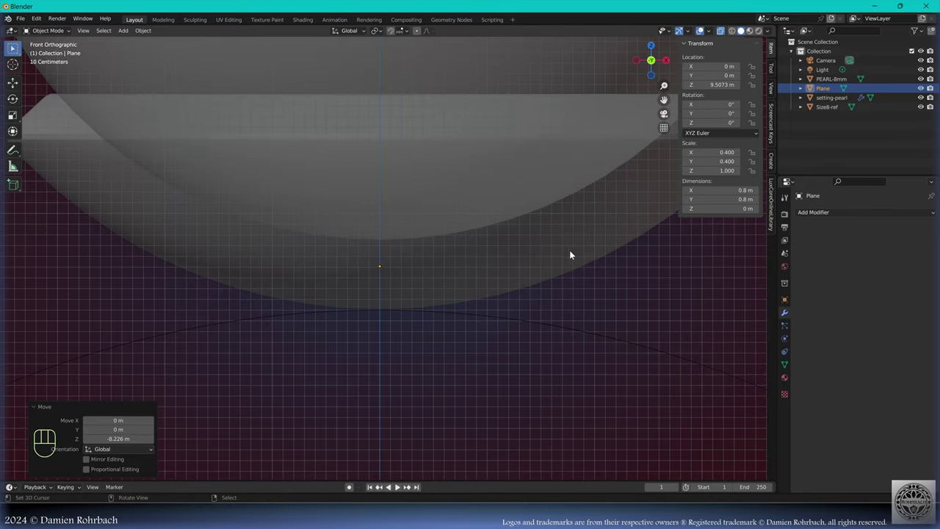
left_click_drag(835, 215, 739, 341)
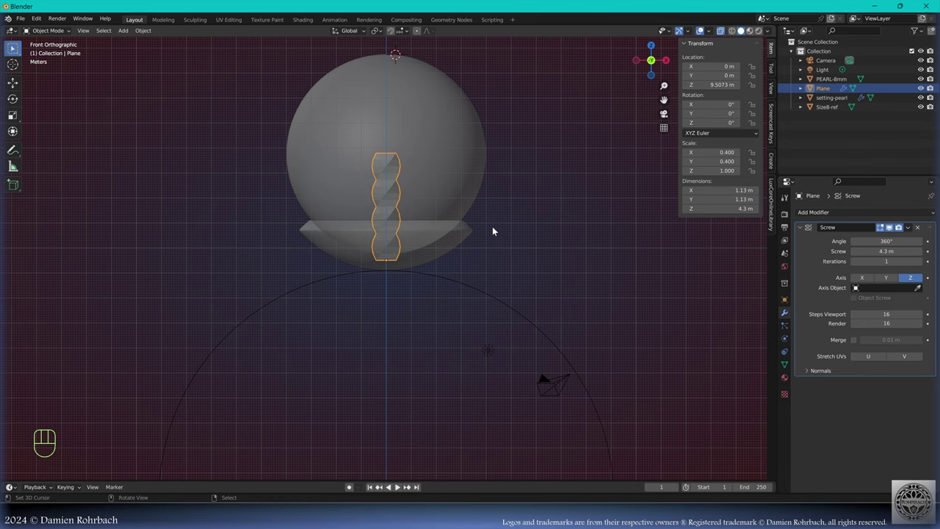
left_click_drag(515, 215, 495, 229)
key("KP_Divide")
key("alt+z")
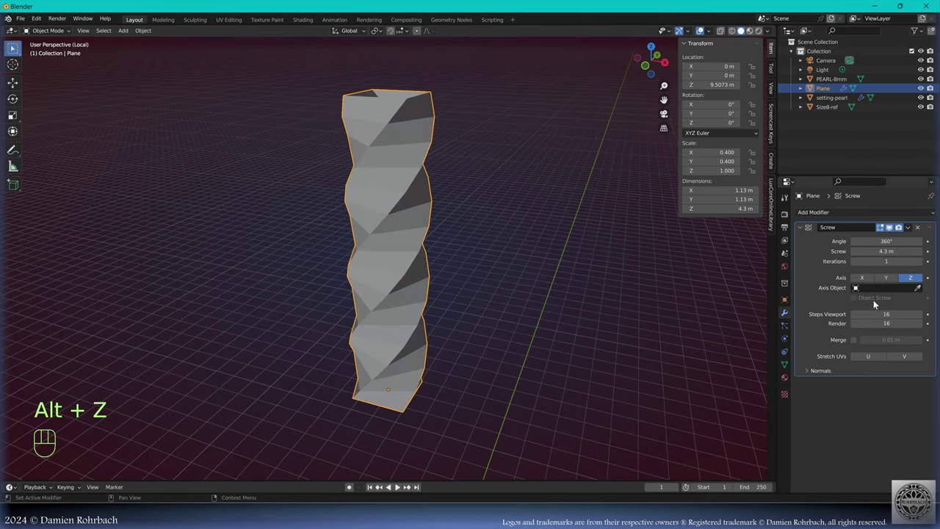
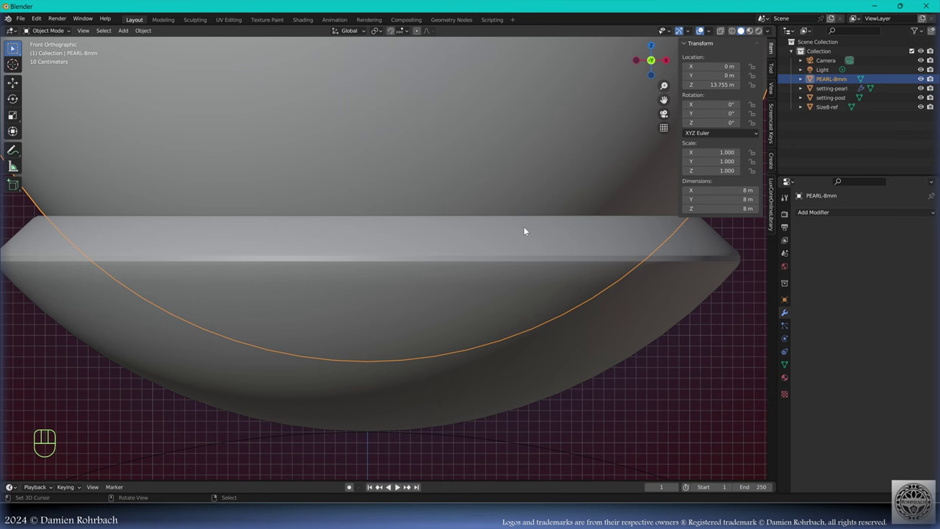
- Select the pearl's bottom vertex column and push it up along Z around the post
key("Tab")
key("alt+z")
key("alt+a")
key("b")
key("s")
key("e")
key("g")
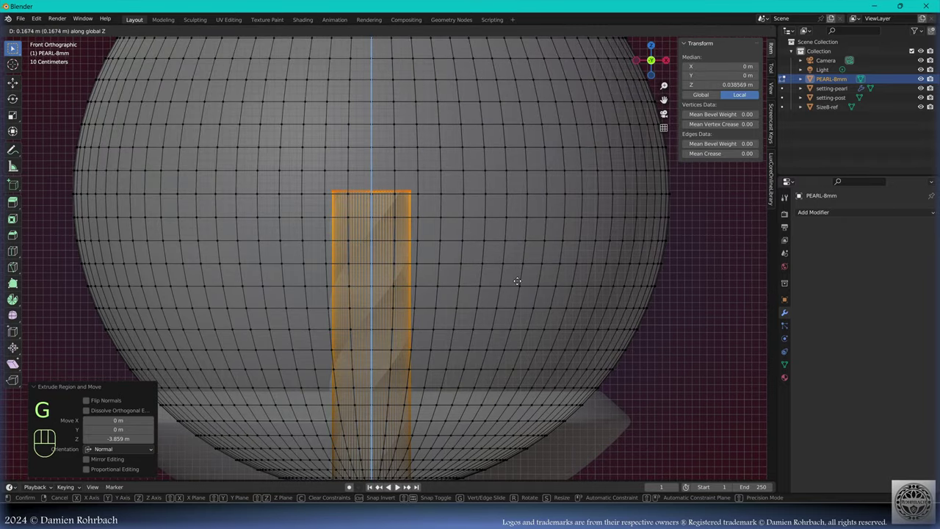
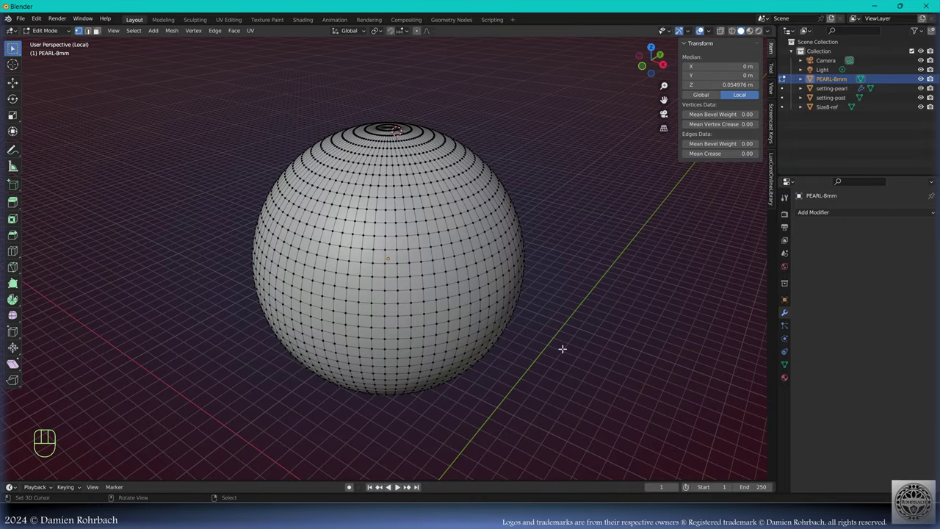
- Leave edit mode, save the file and inspect the pearl in its cup
key("Tab")
key("ctrl+s")
key("KP_Divide")
left_click_drag(440, 332, 552, 295)
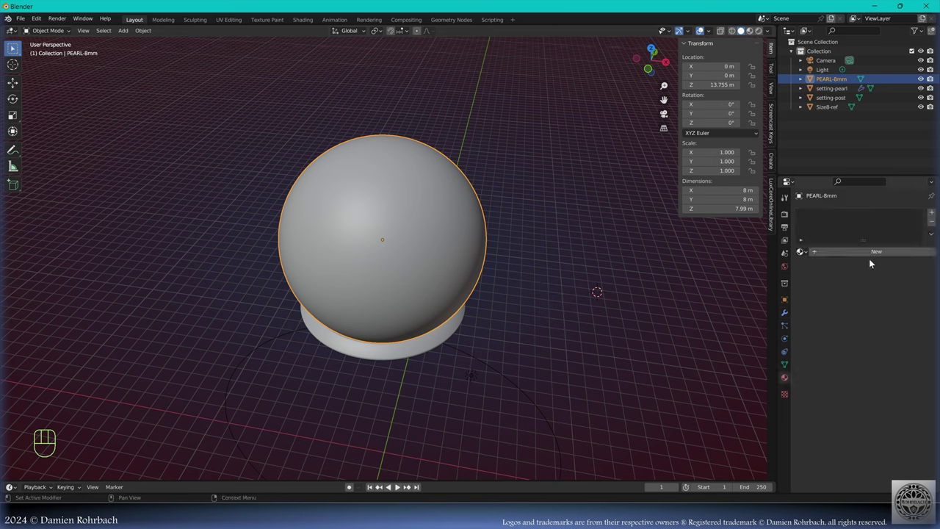
- Create the pearl material and set the cup's viewport colour to gold
left_click(859, 254)
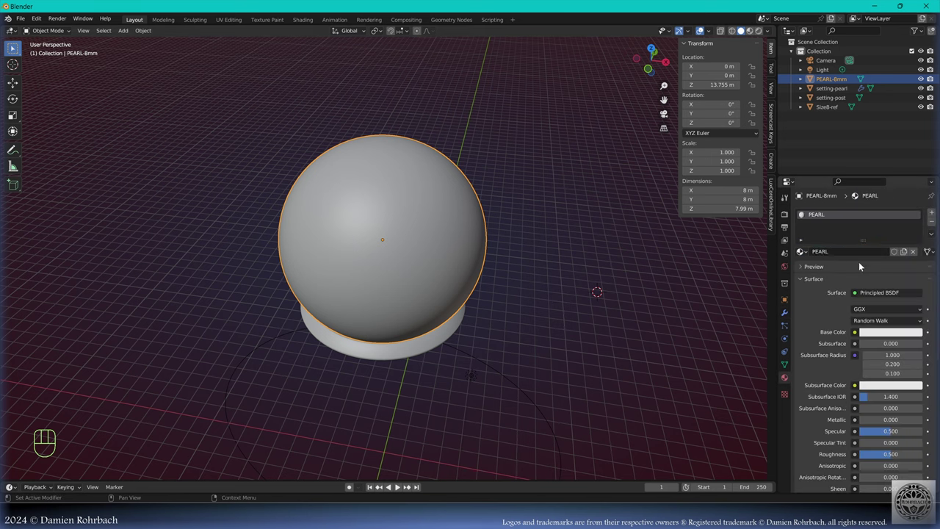
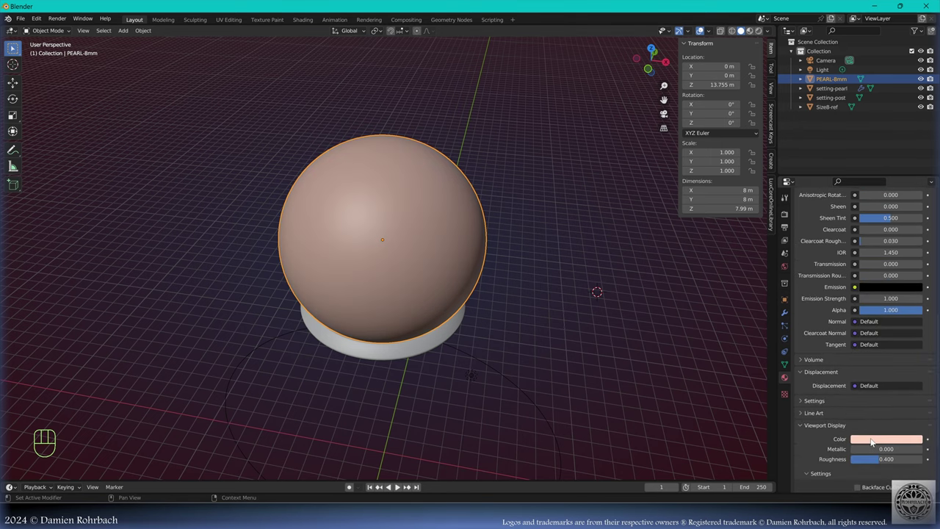
left_click_drag(503, 330, 489, 290)
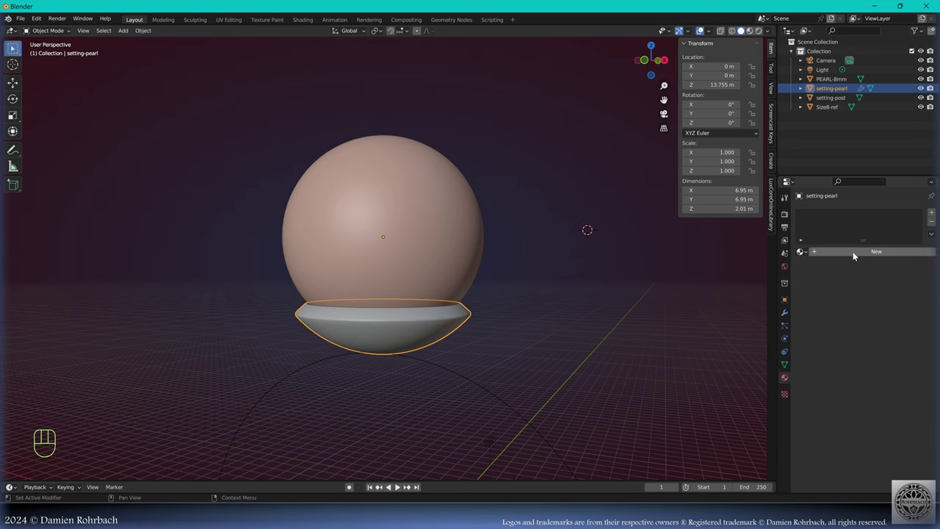
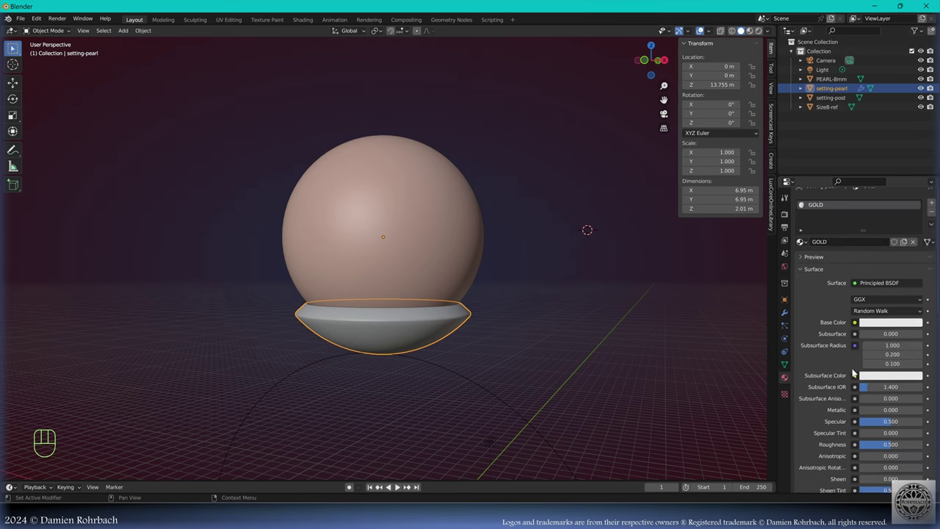
left_click(863, 348)
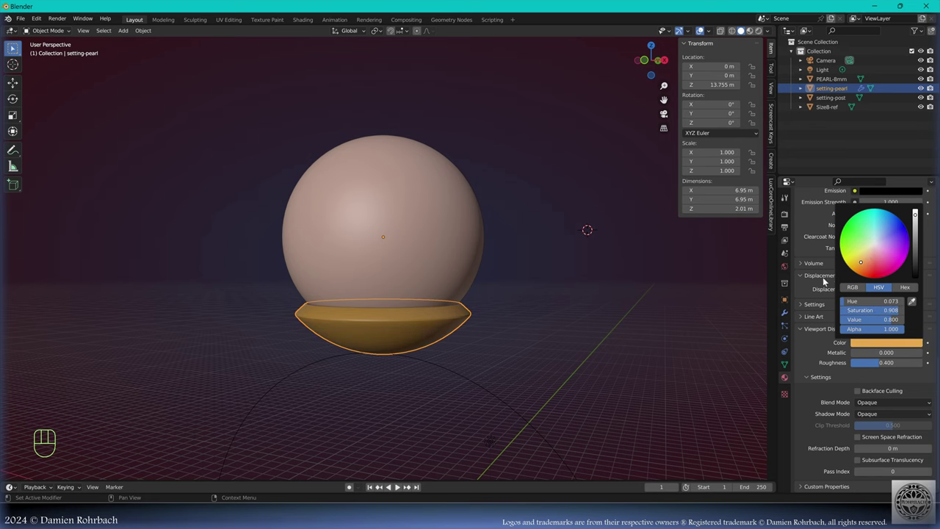
left_click(893, 359)
- Orbit around the pearl and setting cup to check the gold look
left_click_drag(482, 306, 466, 340)
left_click_drag(510, 354, 513, 309)
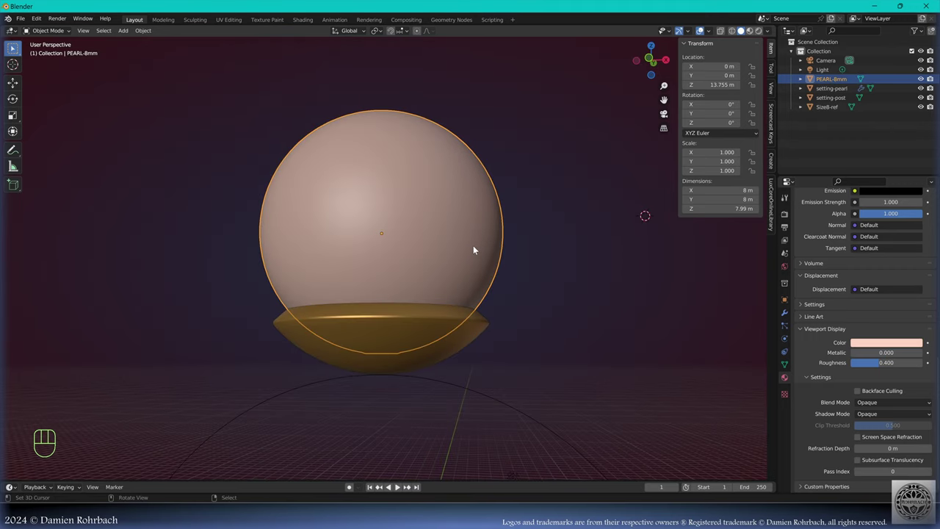
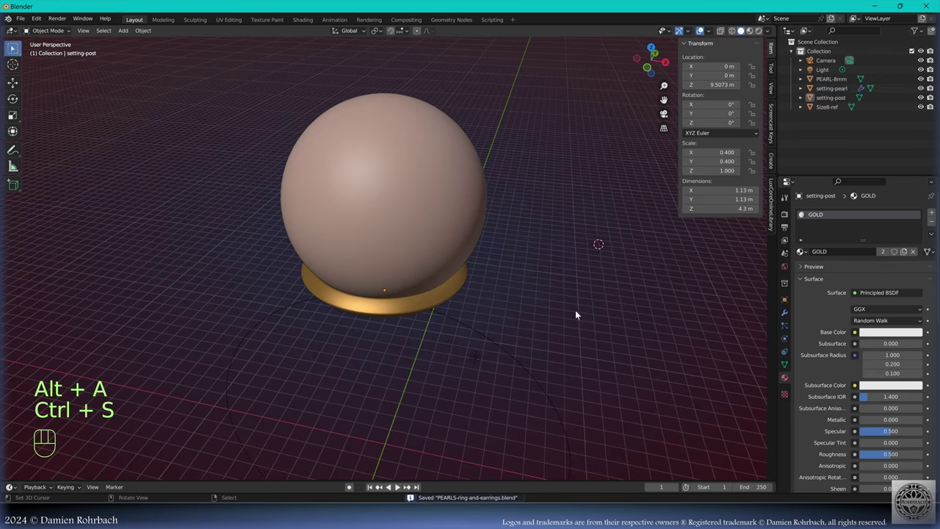
left_click_drag(563, 331, 596, 313)
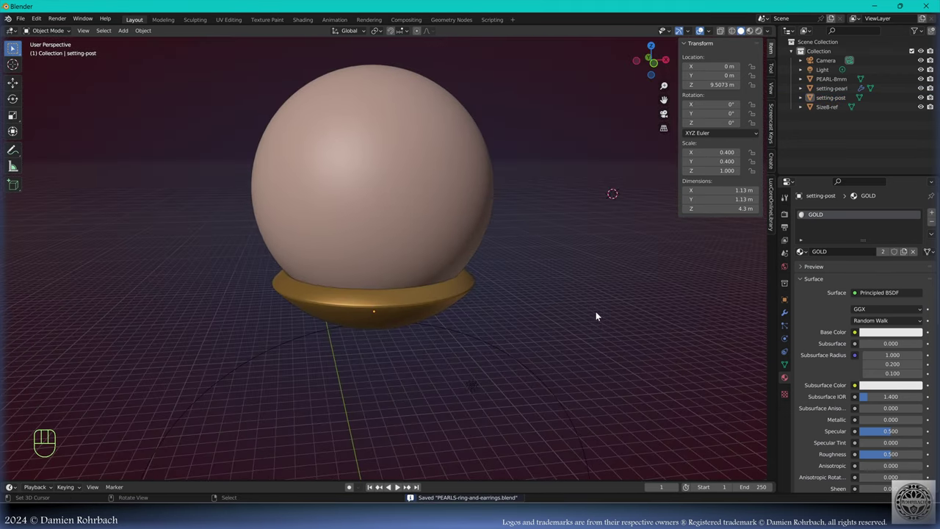
left_click_drag(564, 306, 507, 330)
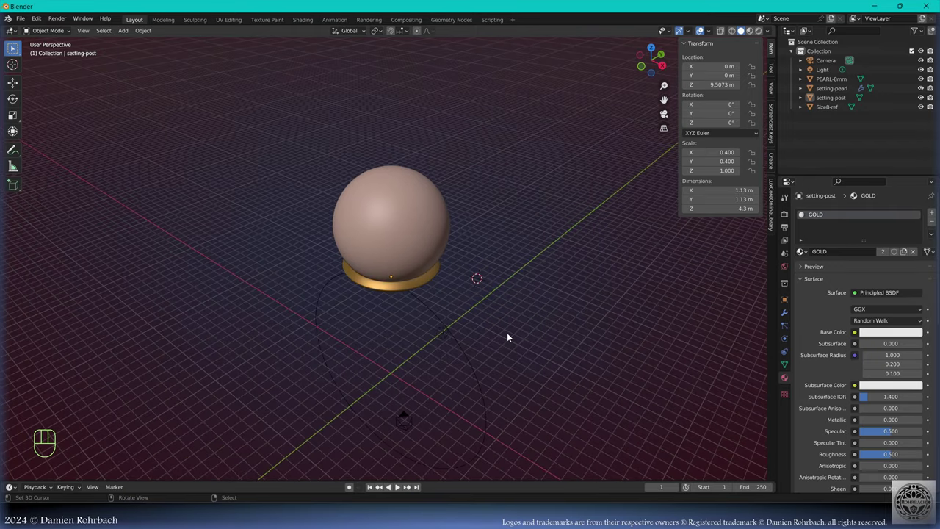
- Add a Bezier circle shaped into the PYRAMID-profile1 arch and apply its scale to 1
key("KP_7")
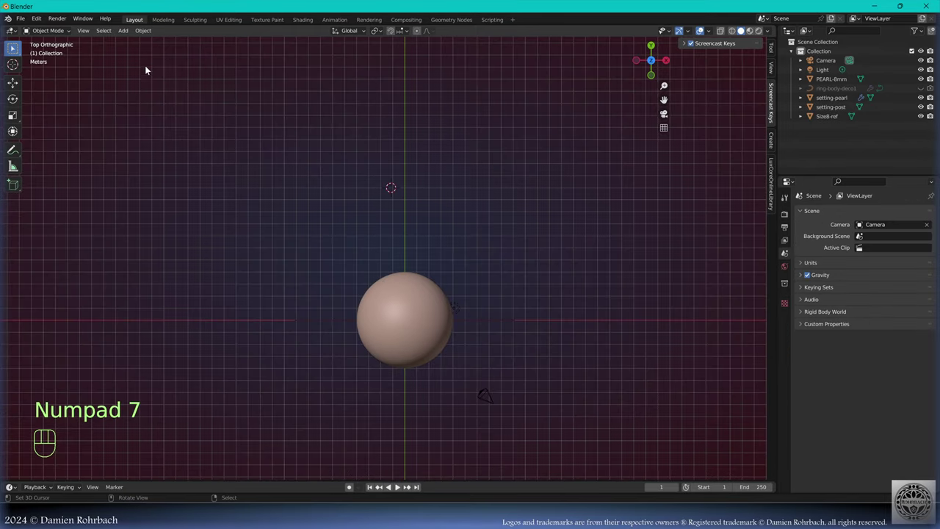
left_click_drag(127, 40, 257, 61)
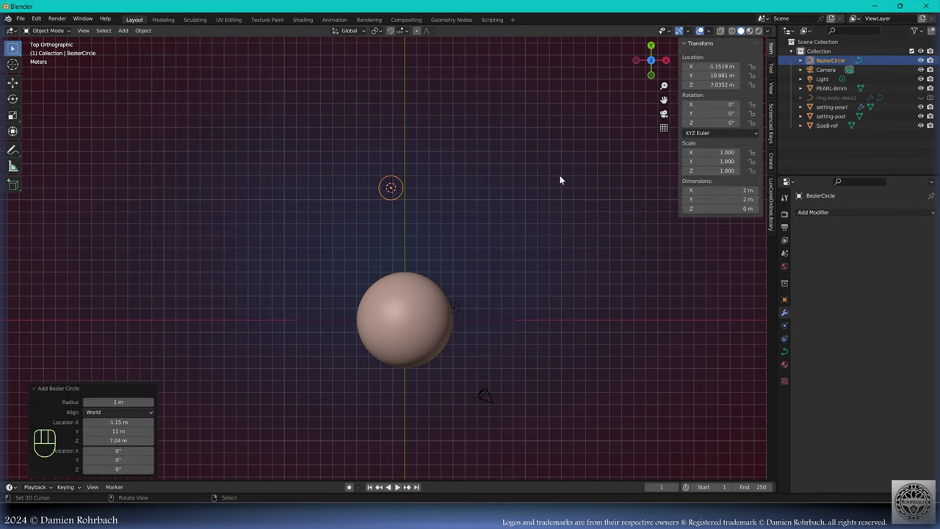
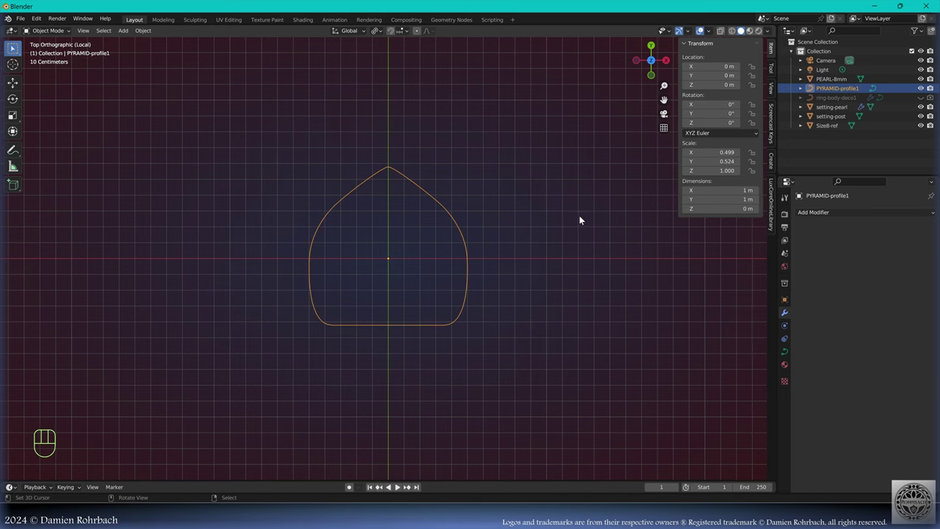
key("ctrl+a")
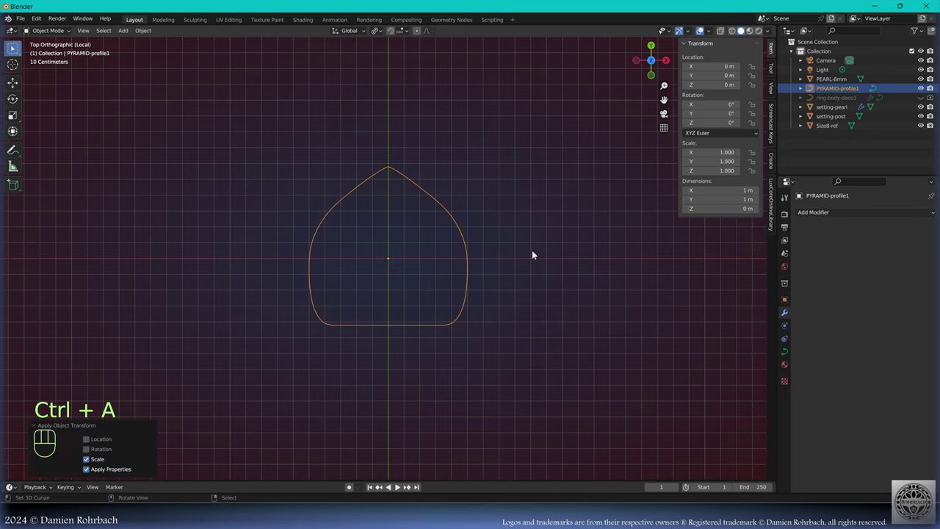
key("KP_1")
- Add the shank stem curve and bevel it with PYRAMID-profile1 as cross-section
left_click_drag(118, 38, 253, 79)
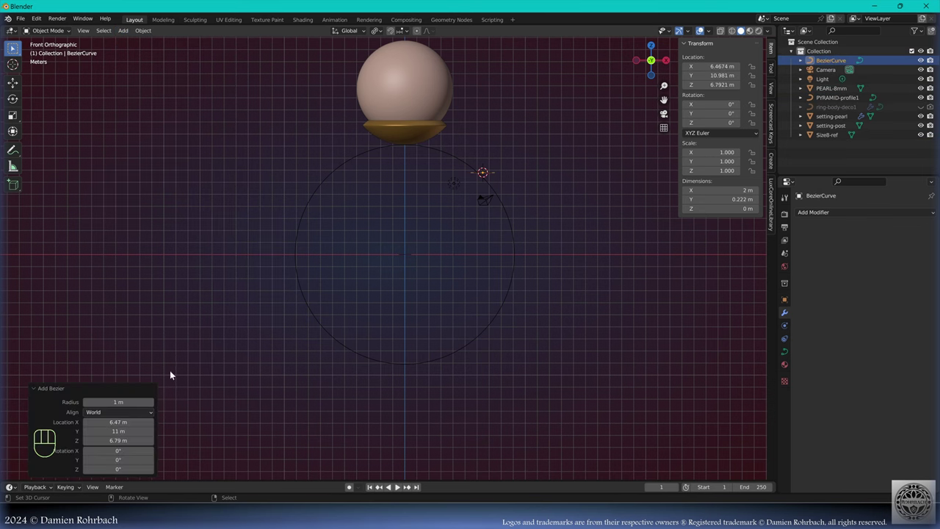
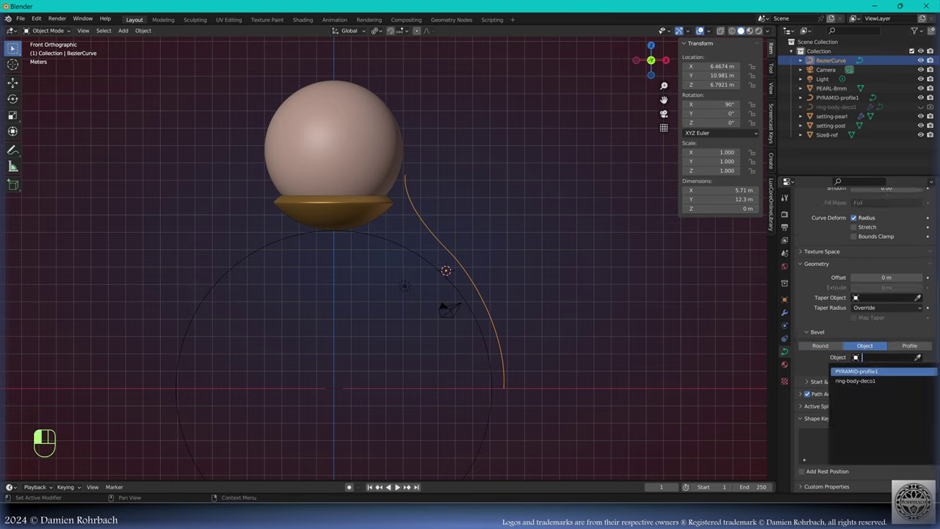
left_click_drag(541, 205, 511, 221)
key("ctrl+a")
middle_click(456, 245)
key("KP_1")
key("Tab")
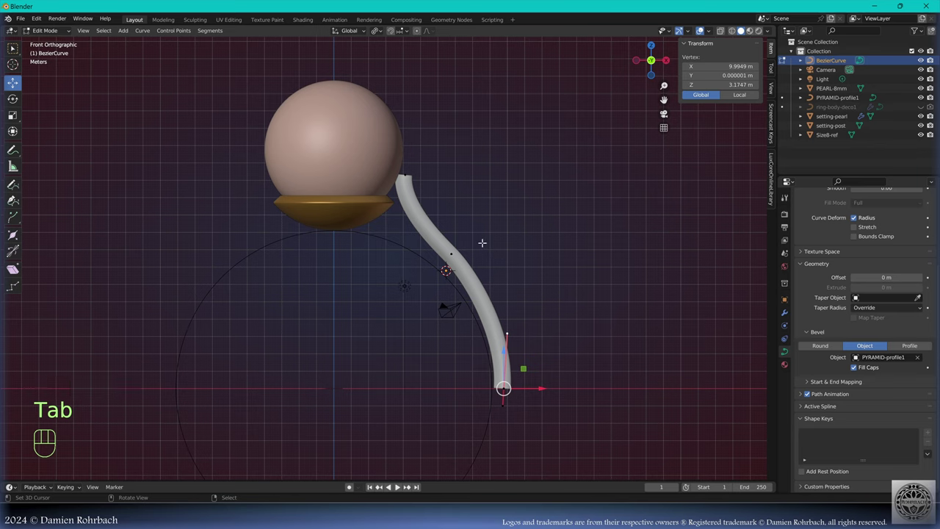
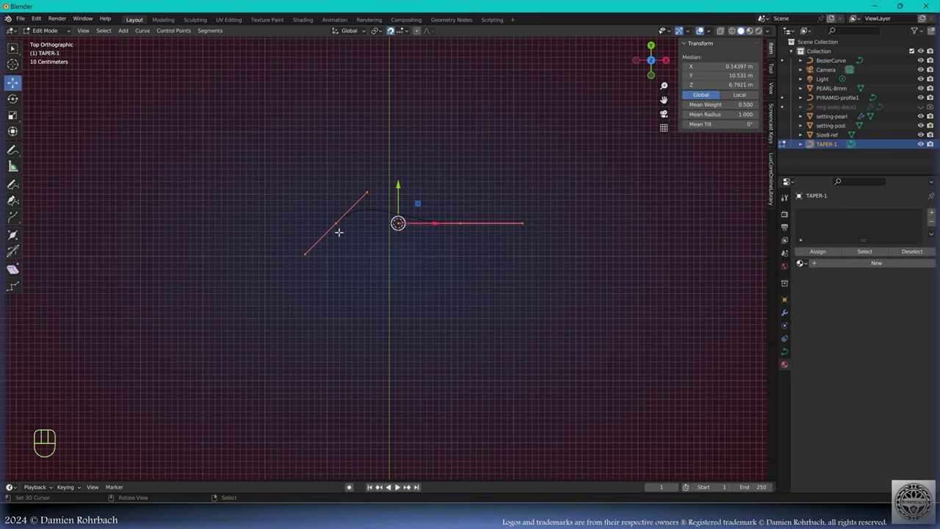
- Move TAPER-1's end control point to X 1 m to shape the stem taper
key("g")
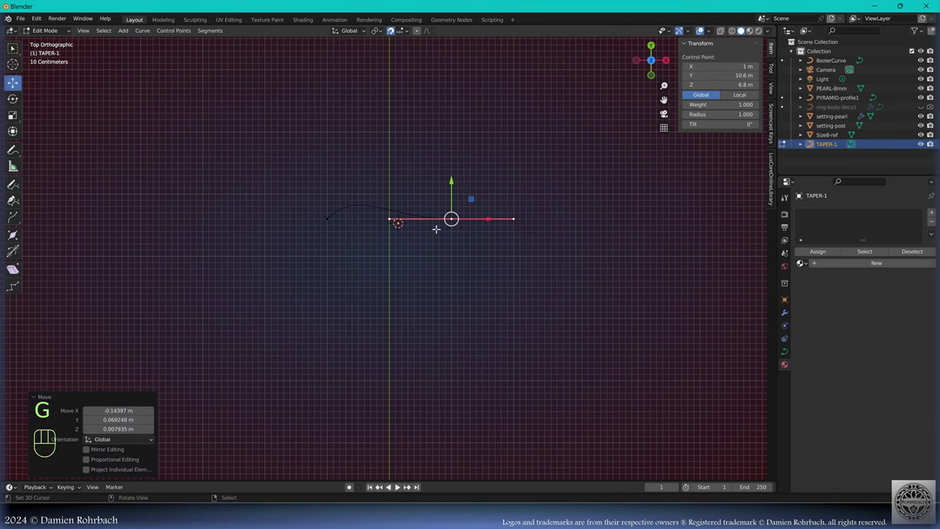
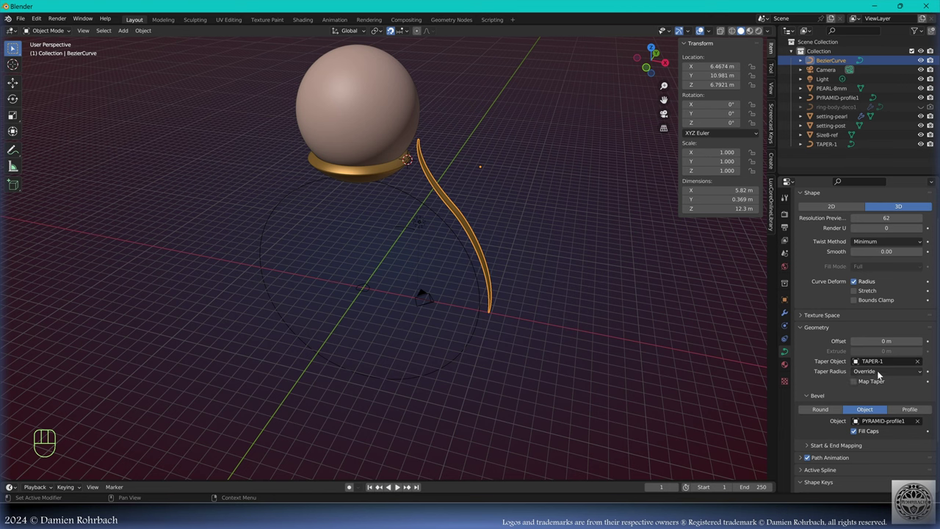
- Edit TAPER-1's points and raise them along Y to thicken the stem
left_click(866, 393)
key("Tab")
key("a")
key("g")
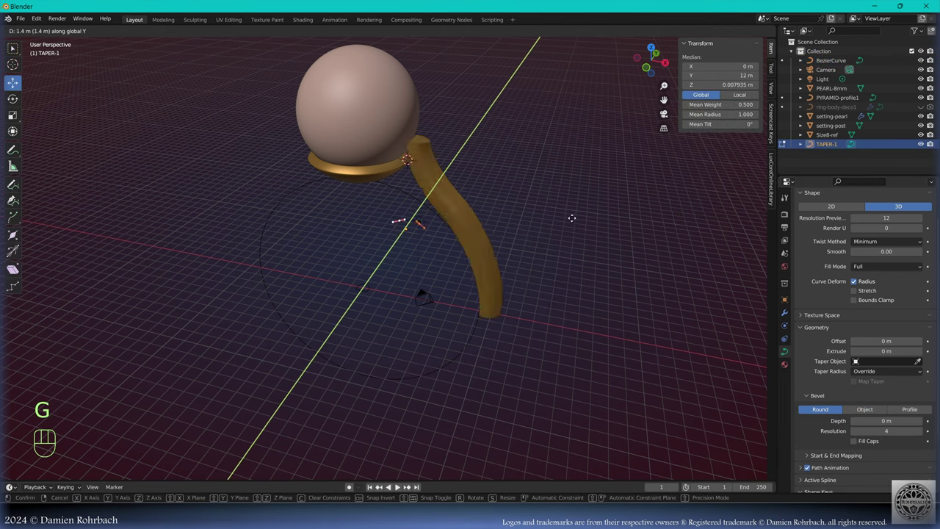
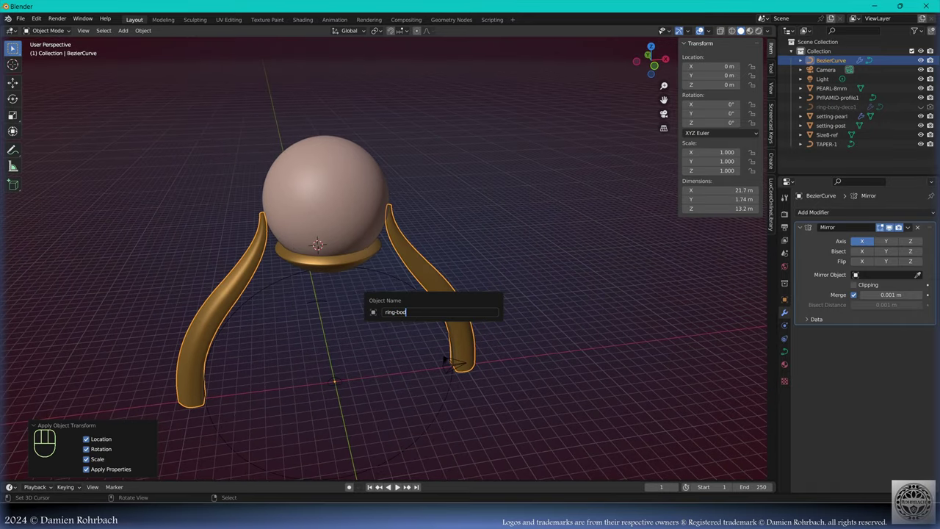
- Save after renaming to ring-body-top1, then move its shank points along Y in Right view
key("ctrl+s")
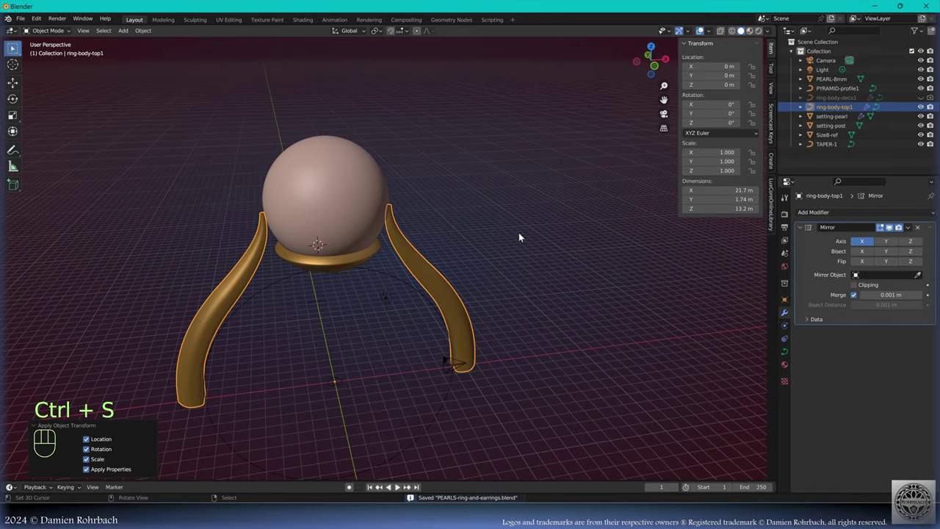
middle_click(461, 278)
key("Tab")
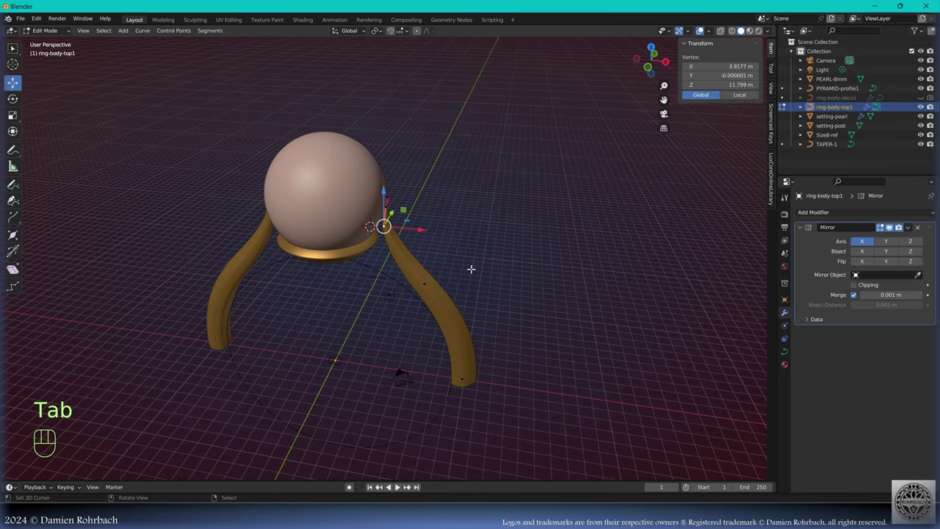
key("a")
key("KP_3")
key("shift+d")
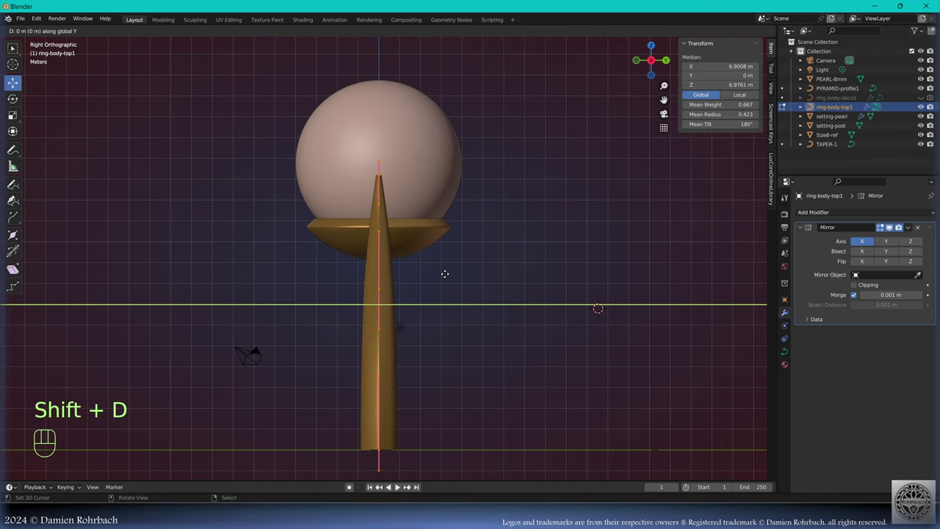
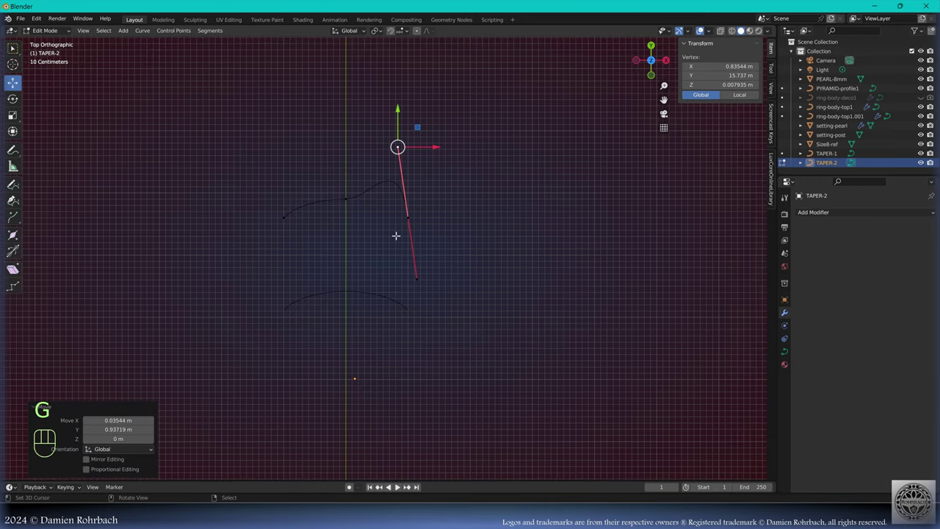
- Finish reshaping TAPER-2's points and inspect the duplicated shank arms
key("g")
key("Tab")
left_click_drag(467, 363, 319, 288)
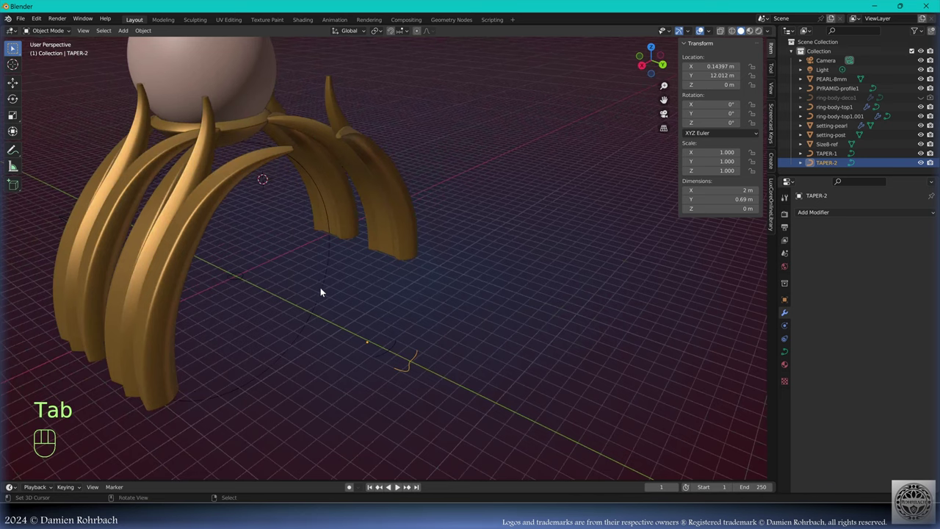
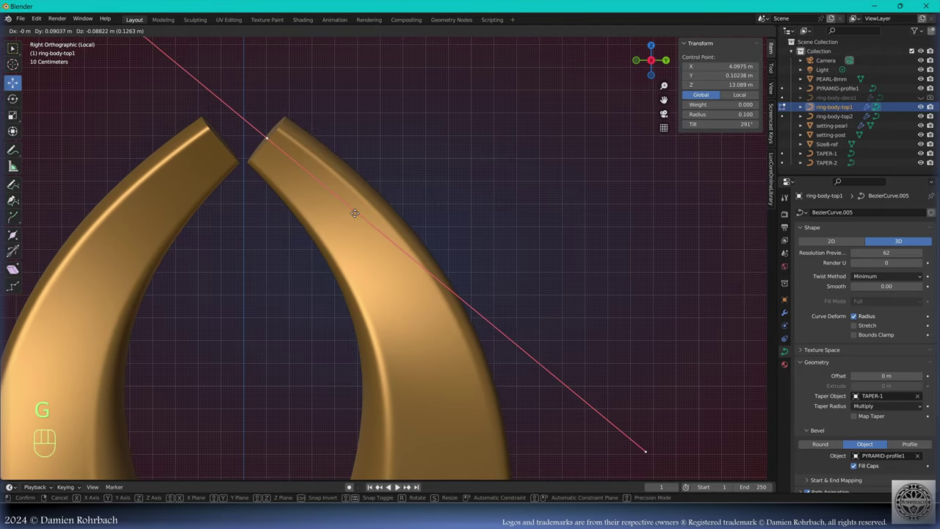
- Snap ring-body-top1's upper arm tips together into a pointed peak
key("e")
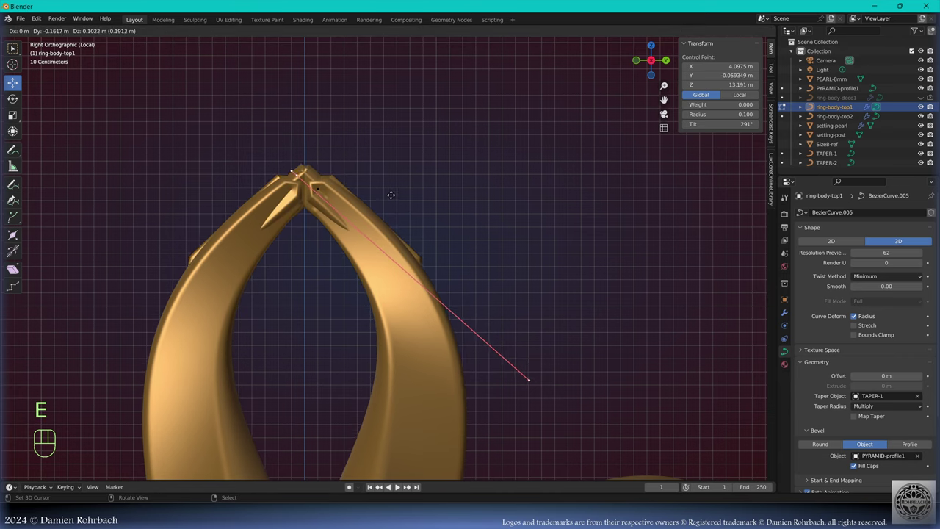
key("s")
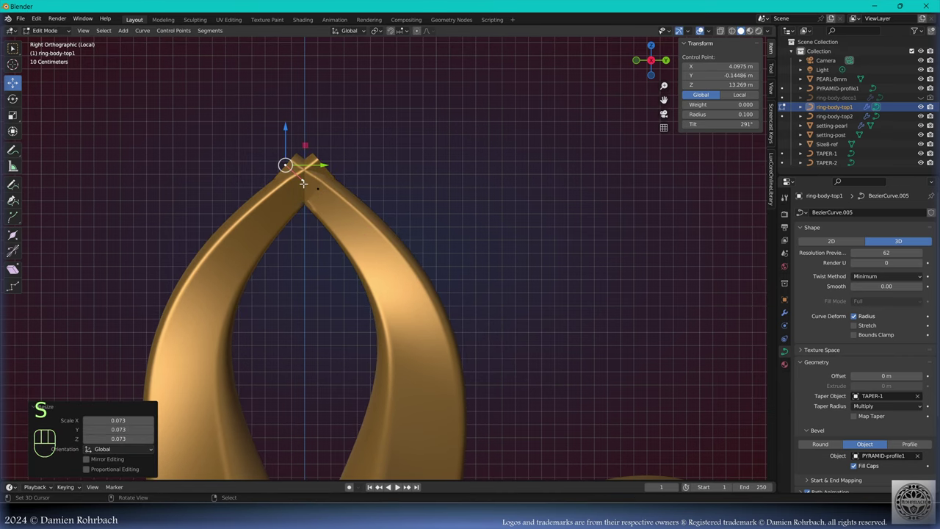
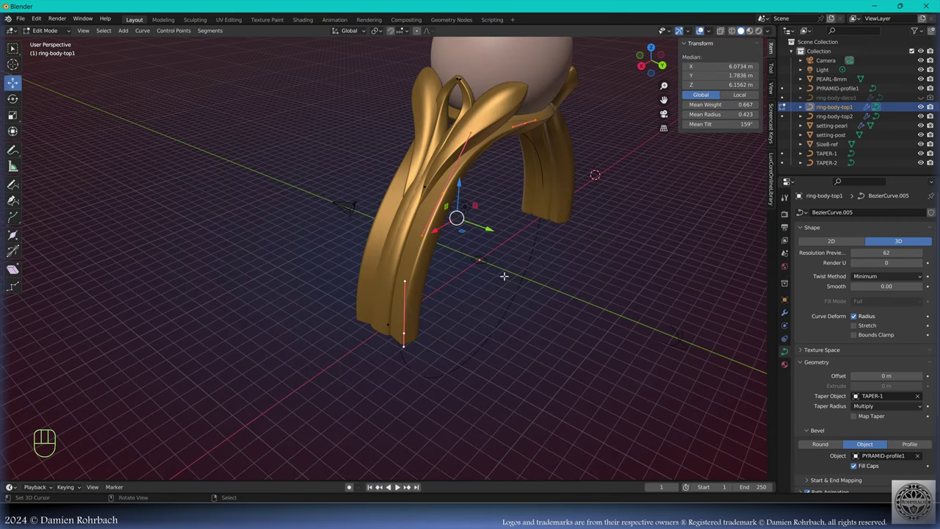
- Move ring-body-top1 and ring-body-top2 leaf points along Y in Back view to curl around the pearl
key("shift+d")
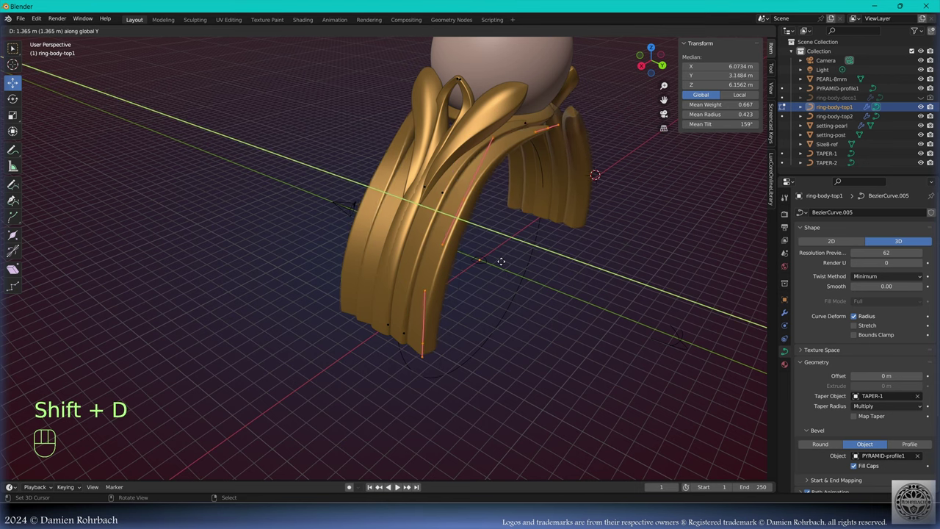
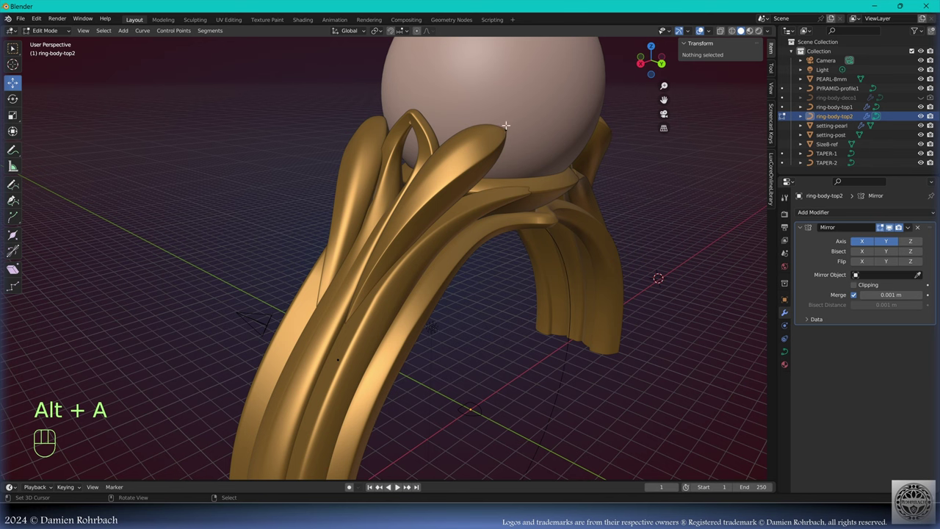
key("l")
key("shift+d")
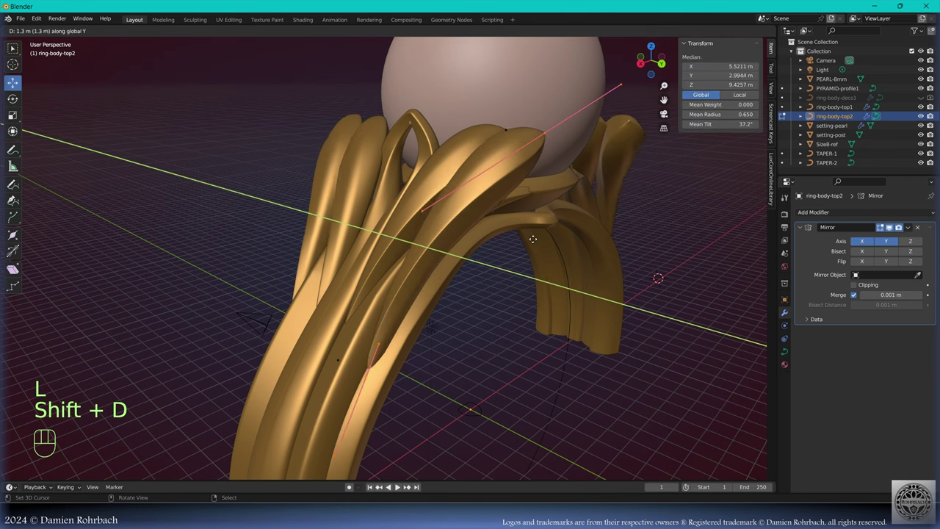
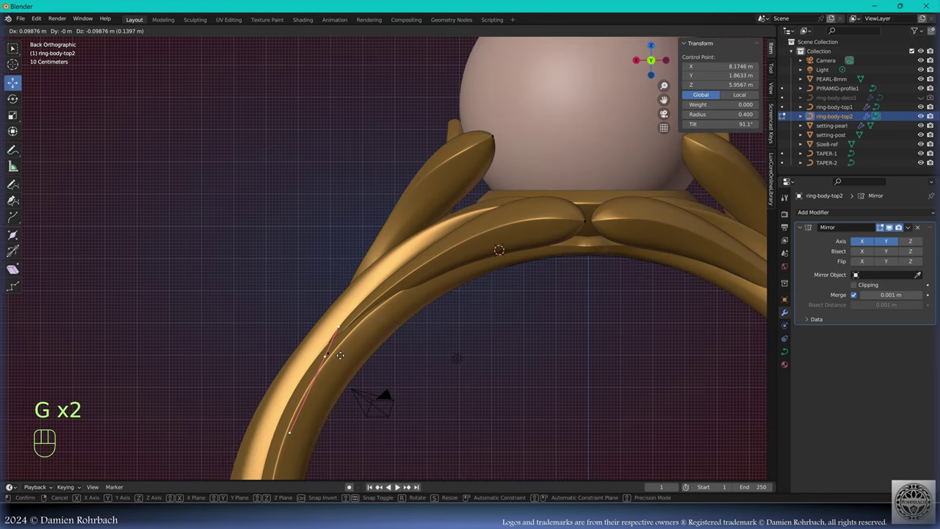
key("ctrl+KP_1")
key("g")
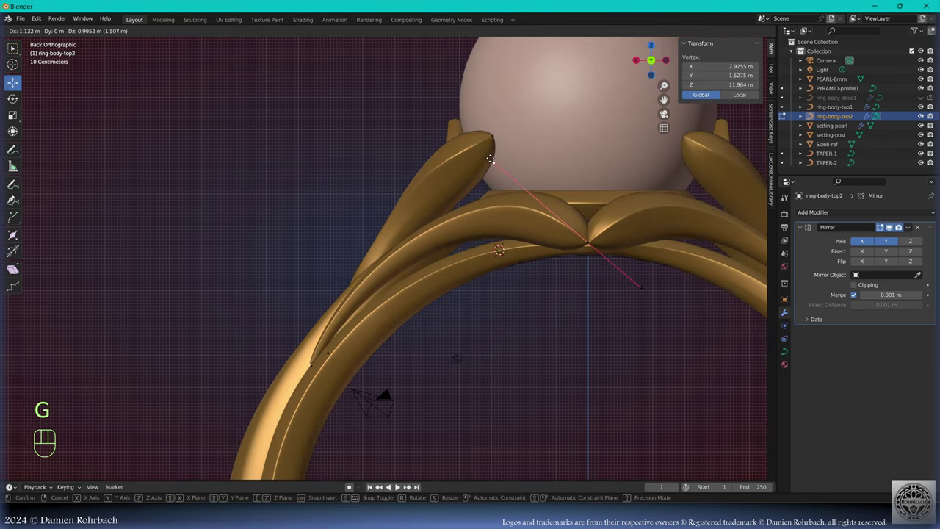
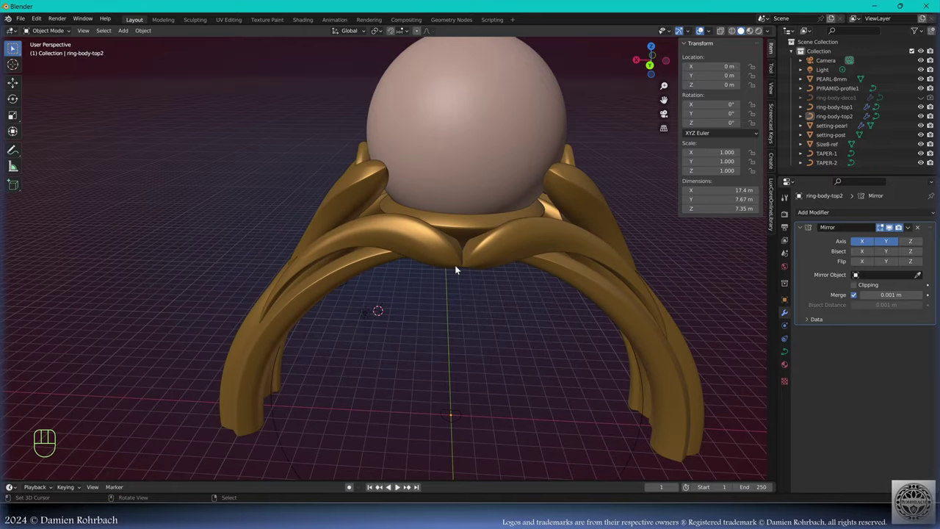
- Orbit around the layered shank to inspect it and save the file
left_click_drag(462, 210, 433, 223)
left_click_drag(416, 178, 427, 174)
left_click_drag(590, 299, 630, 294)
key("ctrl+s")
left_click_drag(405, 245, 396, 186)
middle_click(388, 198)
left_click_drag(472, 227, 488, 236)
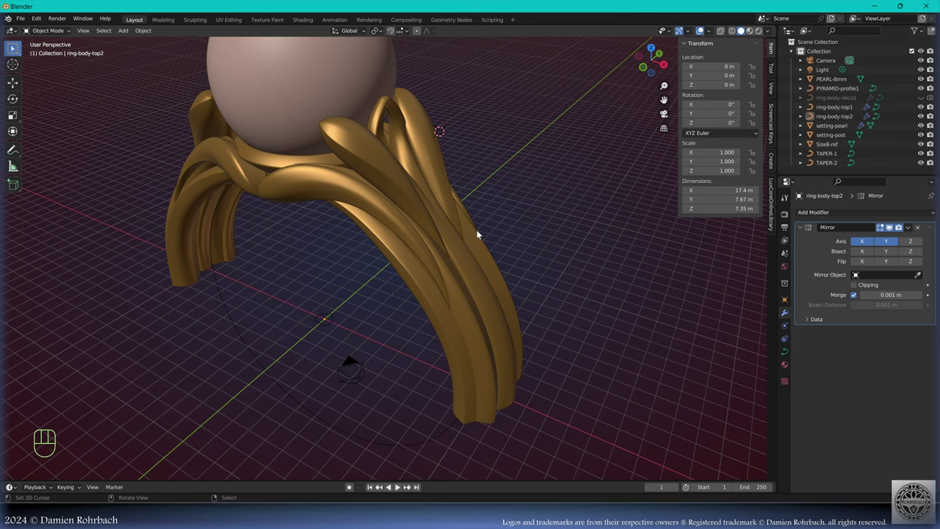
- Add a Plane over the ring in Top view and assign the GOLD material
key("KP_7")
left_click(508, 282)
left_click_drag(131, 46, 443, 189)
left_click_drag(443, 189, 410, 167)
left_click(797, 262)
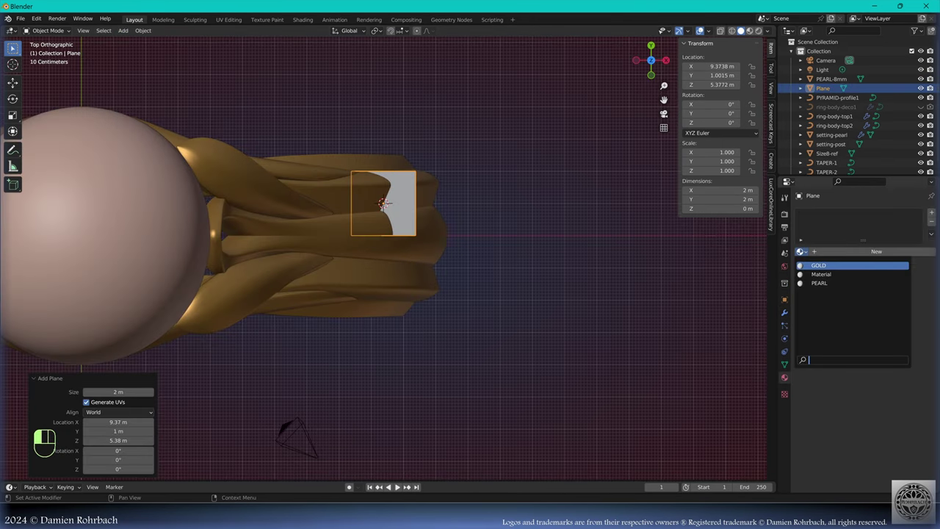
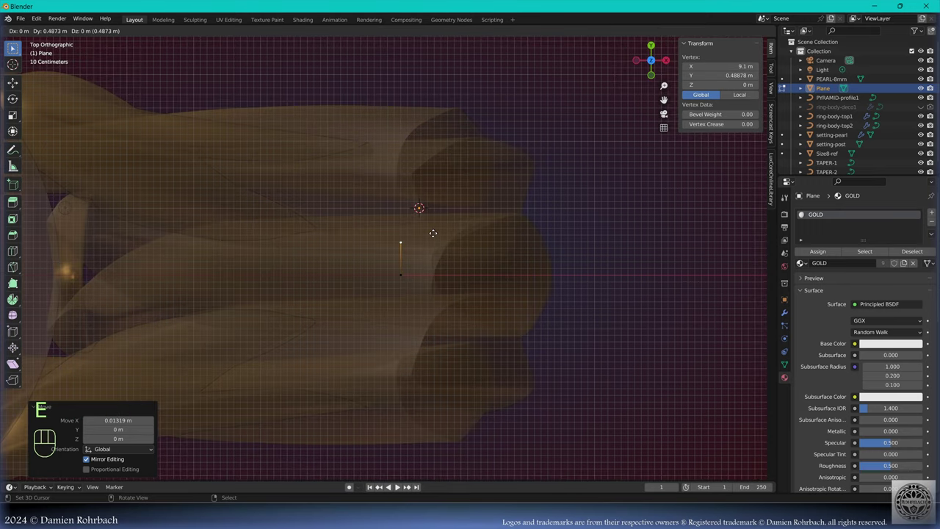
- Extrude a chain of vertices tracing the lower band's curved outline
key("e")
key("e")
key("e")
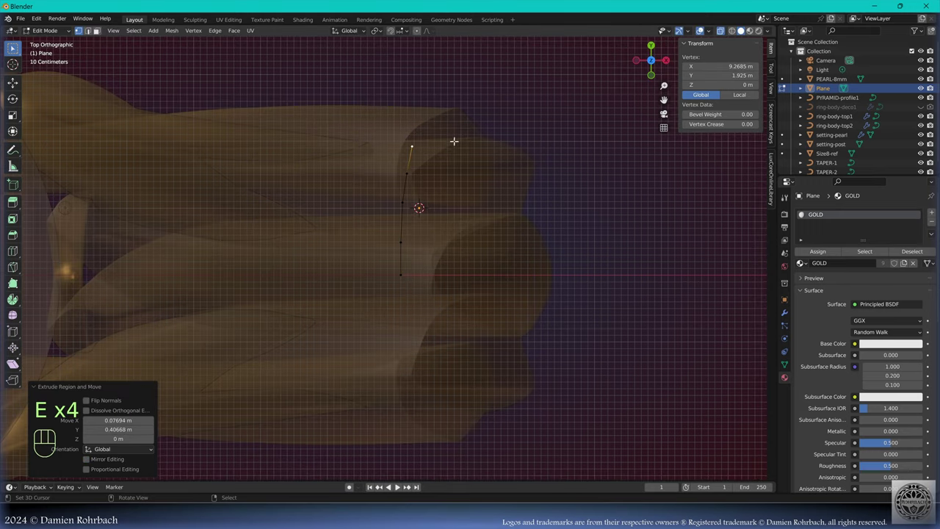
key("e")
key("e")
key("e")
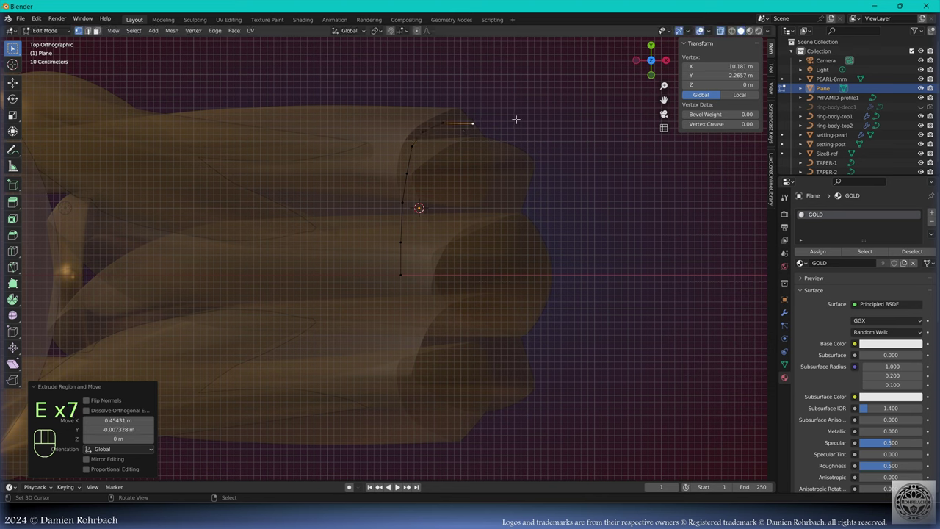
key("e")
key("e")
key("e")
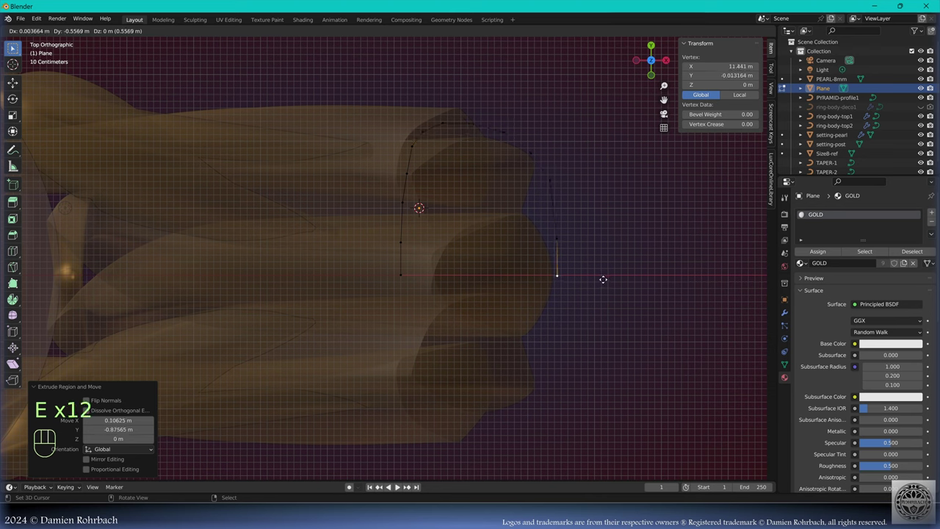
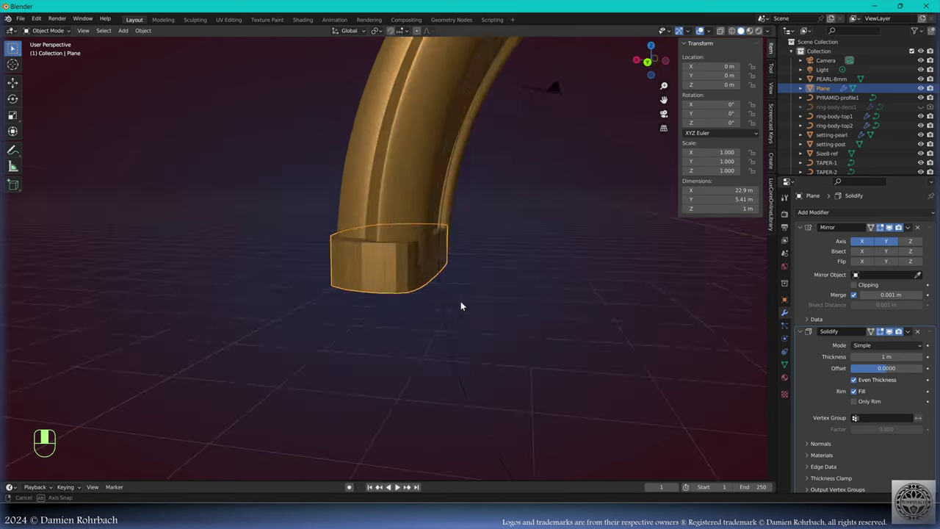
- Make the outline a solid level-divider band and adjust its duplicate's vertices below
left_click(759, 252)
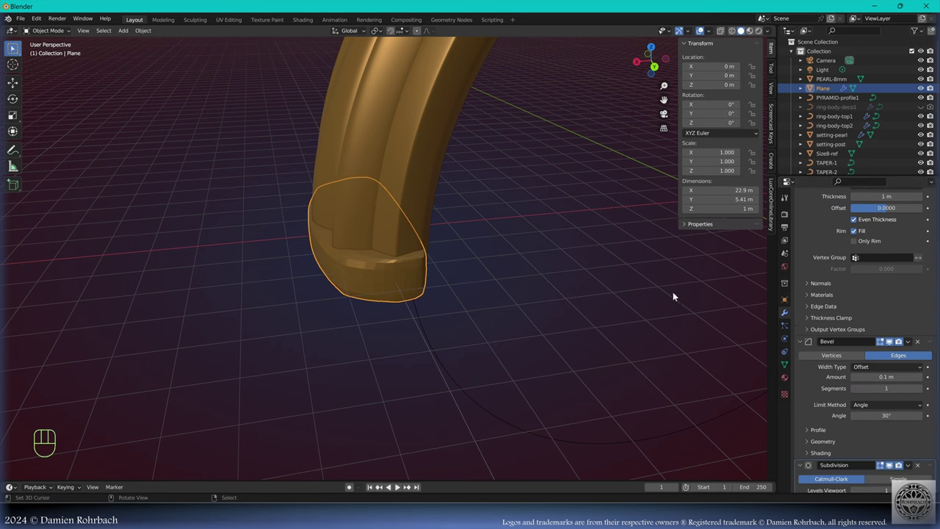
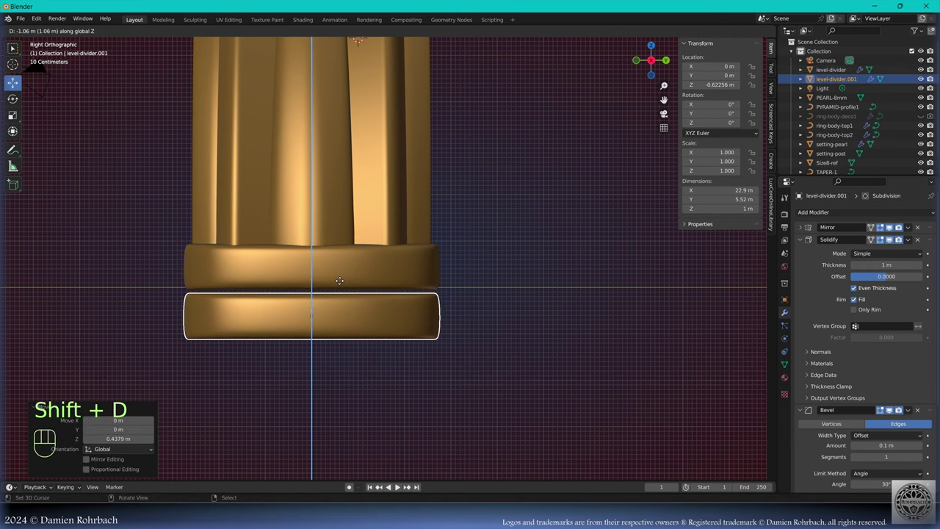
key("g")
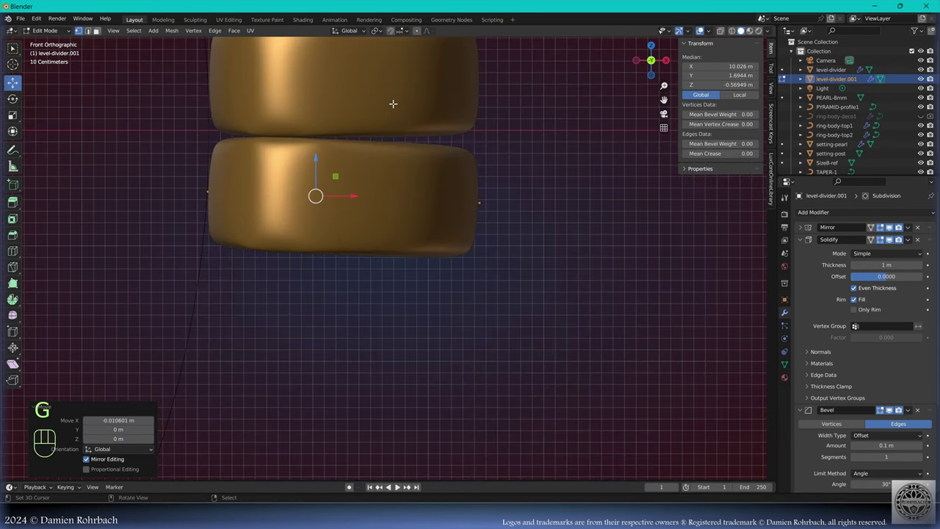
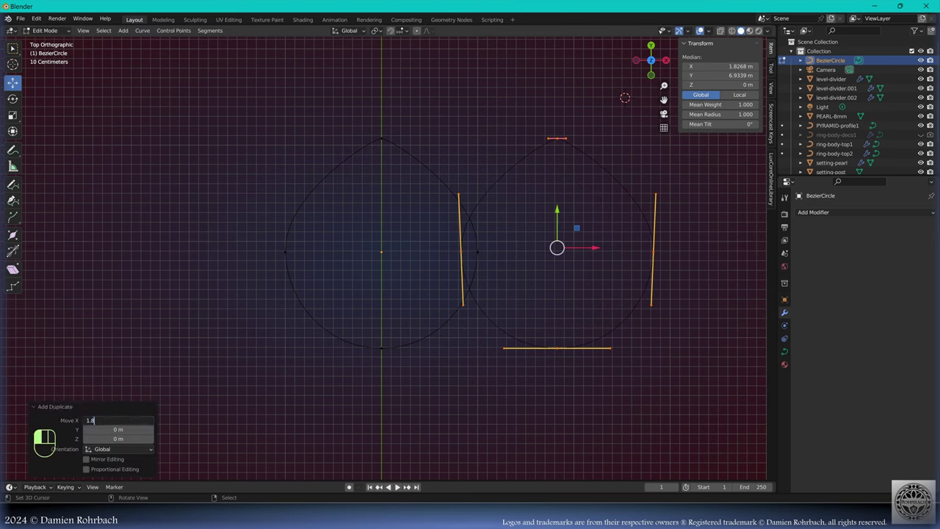
- Duplicate and reshape the pear outlines, raising bottom segments and flattening handles
key("alt+a")
key("l")
key("shift+d")
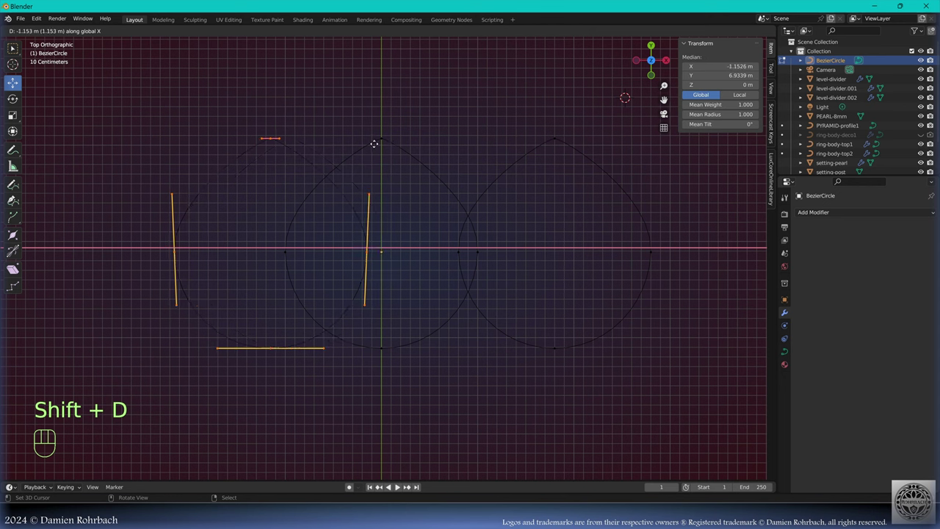
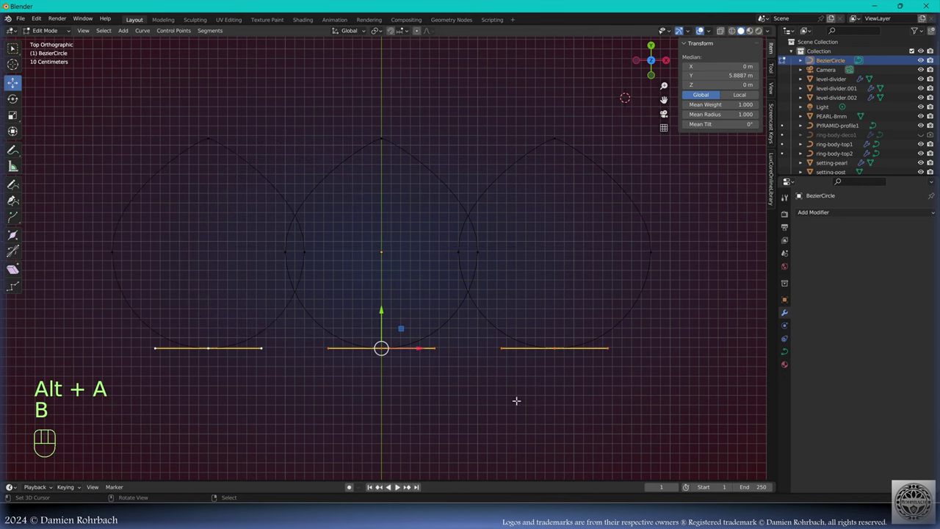
key("shift+d")
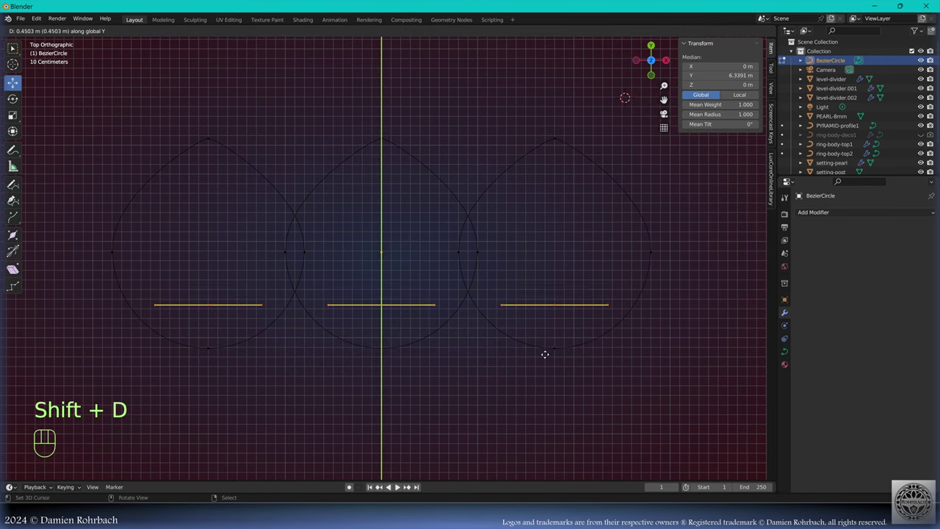
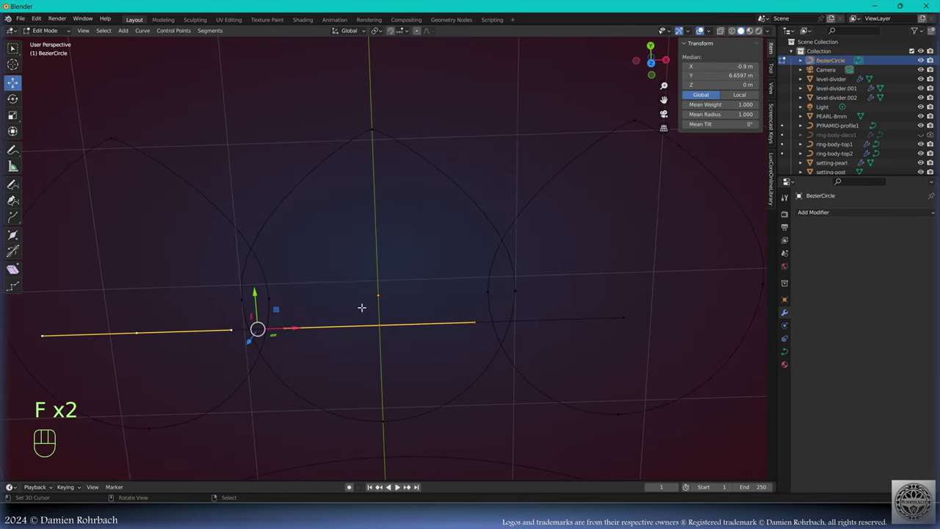
key("KP_1")
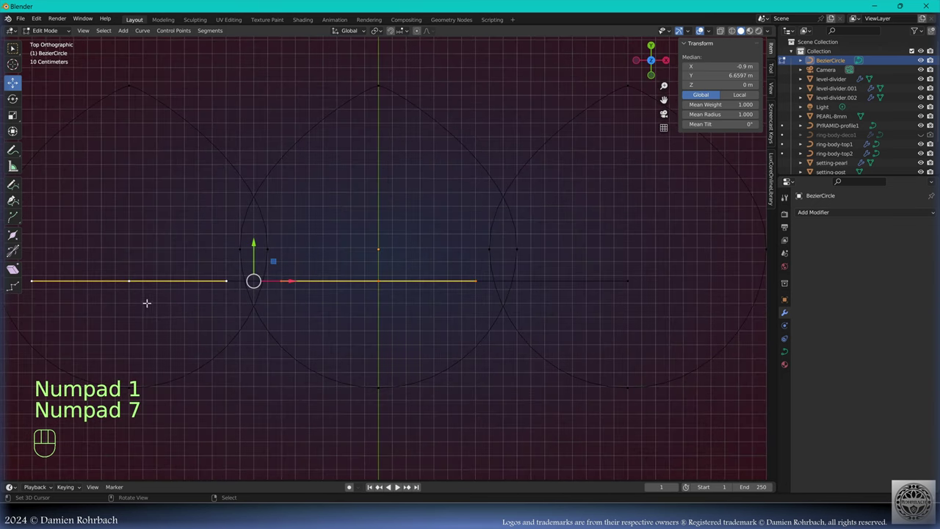
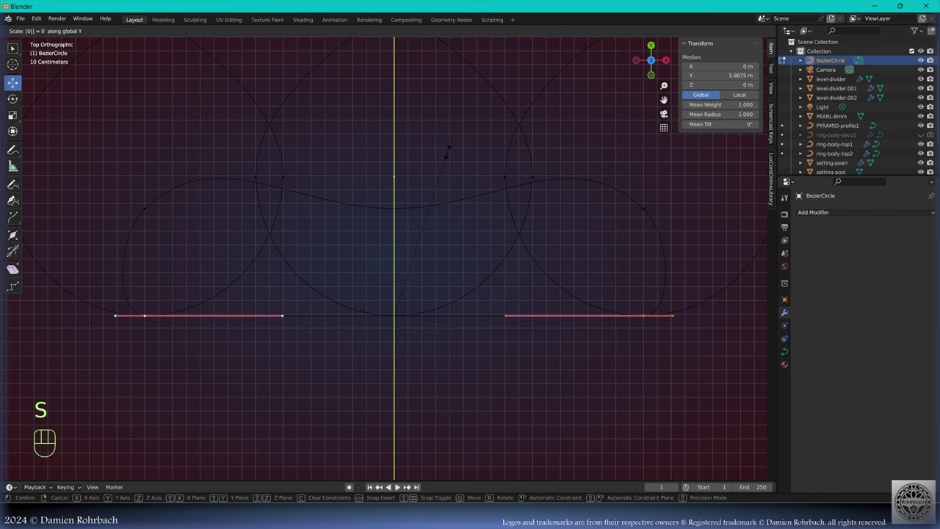
key("s")
- Name the profile curve PROFILE-BOTTOM and save the file
key("Tab")
key("F2")
key("shift+o")
key("BackSpace")
key("ctrl+s")
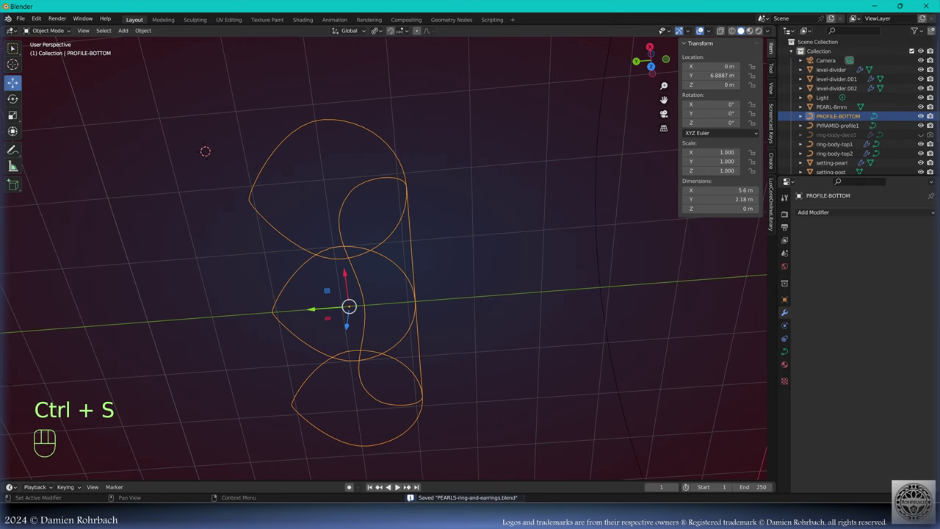
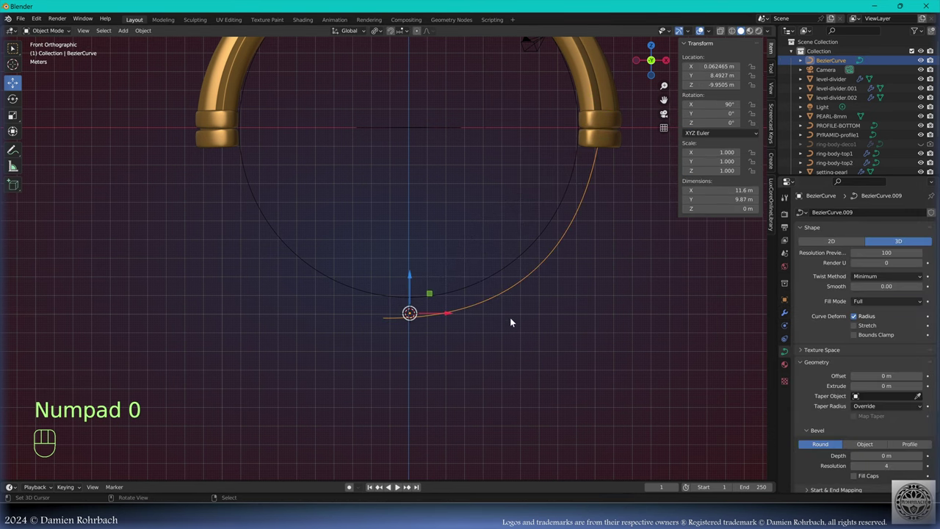
- Sweep the Bezier arc with PROFILE-BOTTOM as its Bevel Object
middle_click(701, 354)
left_click(871, 339)
middle_click(544, 270)
left_click(523, 292)
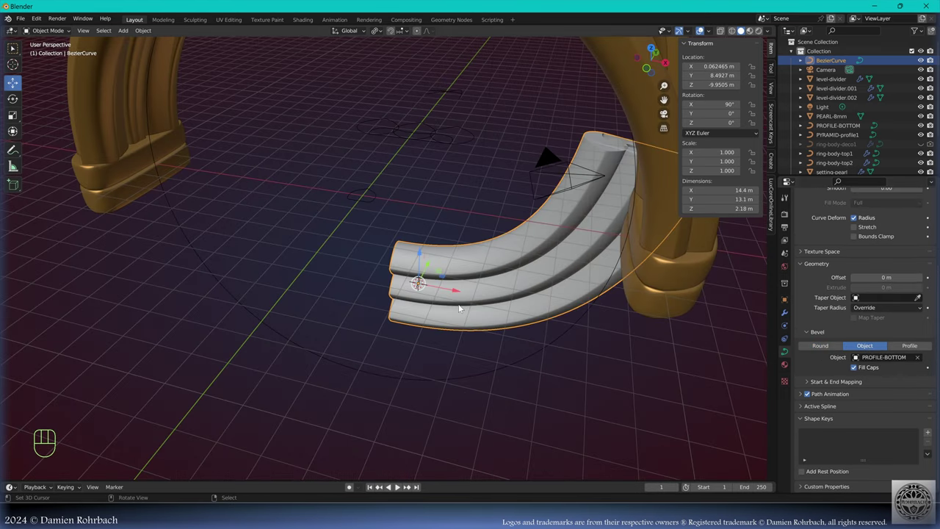
left_click_drag(460, 263, 391, 275)
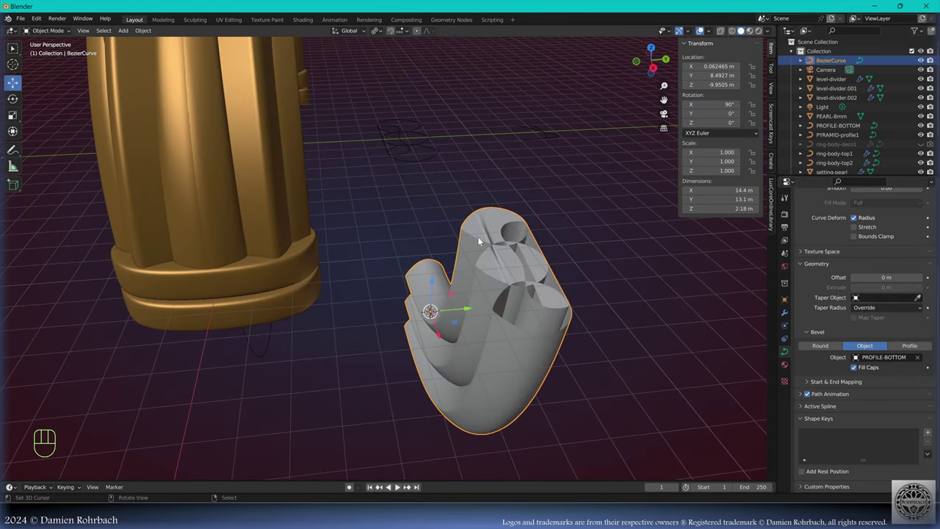
left_click_drag(415, 325, 472, 330)
- Assign GOLD to the swept band and apply its transforms
middle_click(650, 311)
left_click(797, 262)
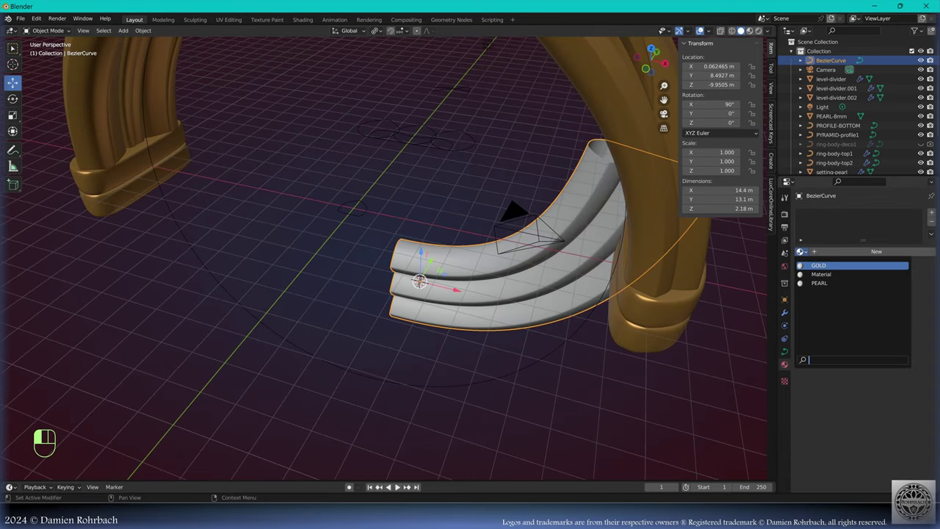
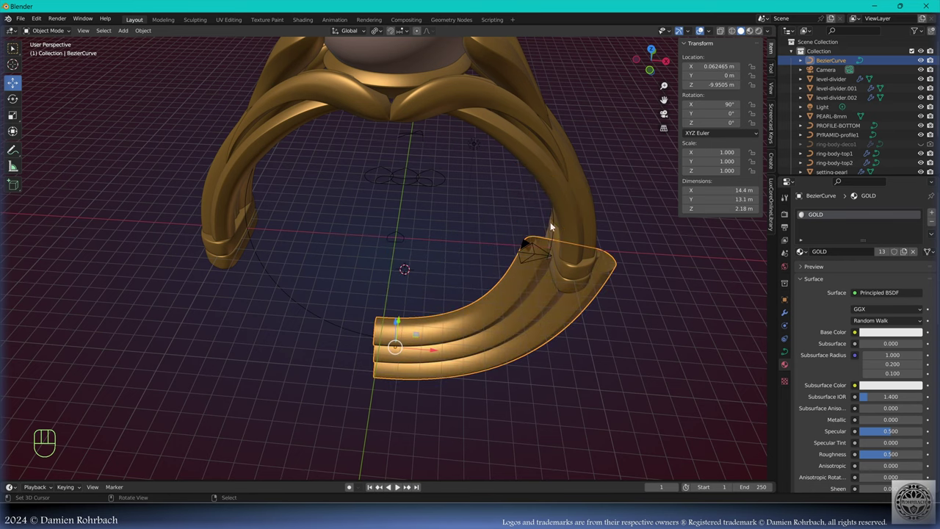
left_click_drag(478, 243, 464, 237)
key("ctrl+a")
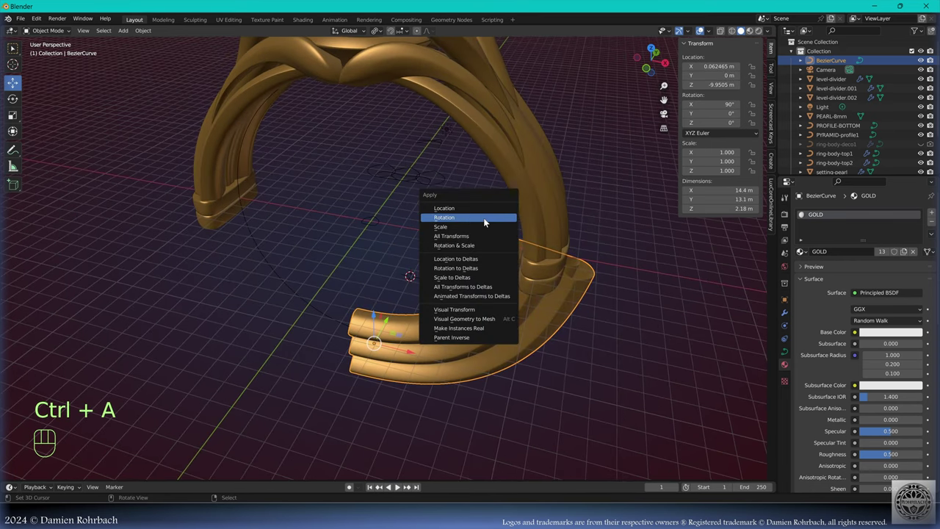
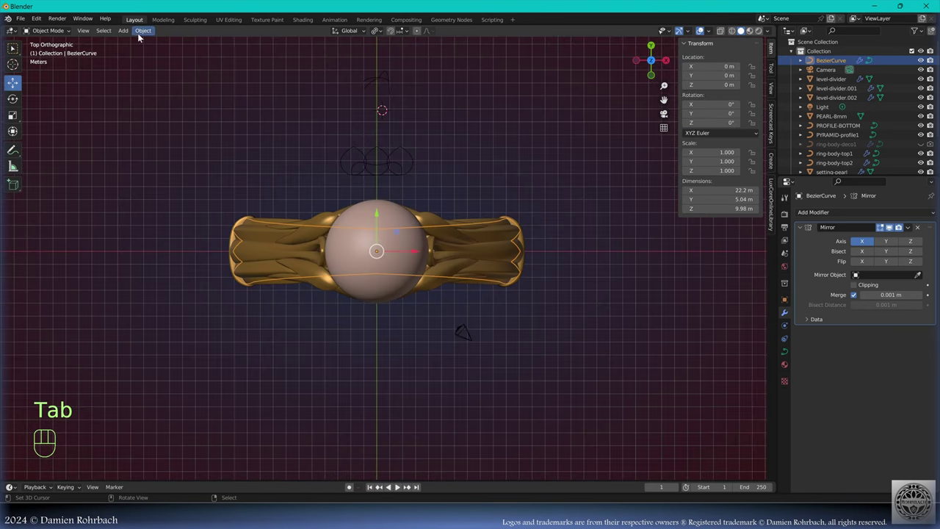
- Duplicate the small taper curve and rename it TAPER-3
left_click_drag(384, 146, 365, 226)
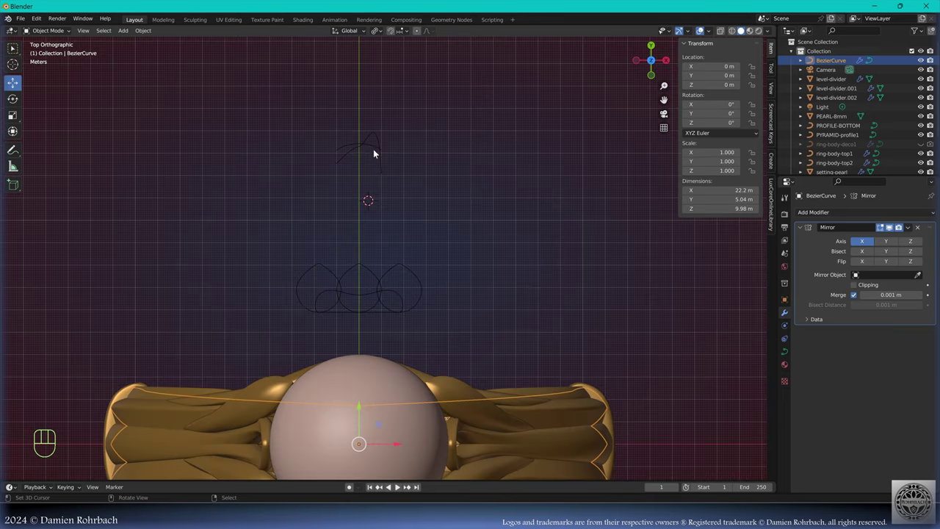
right_click(373, 150)
key("shift+d")
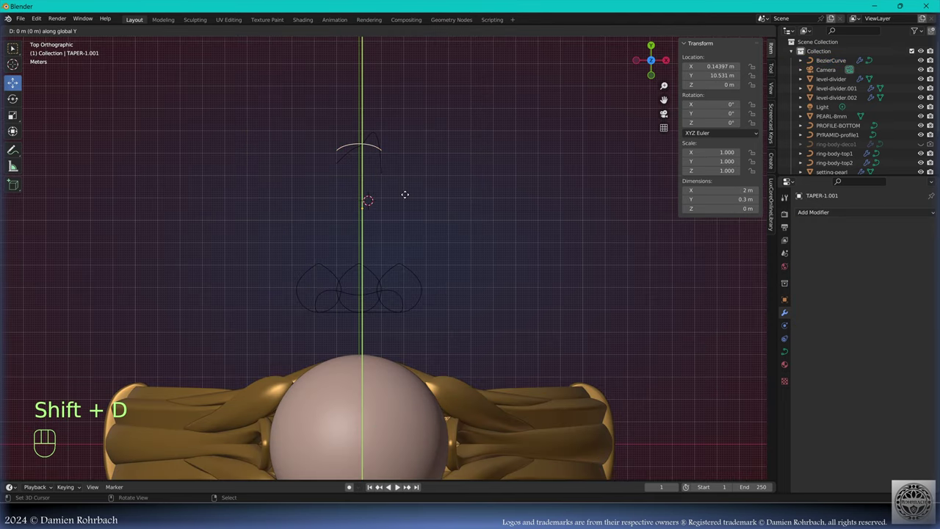
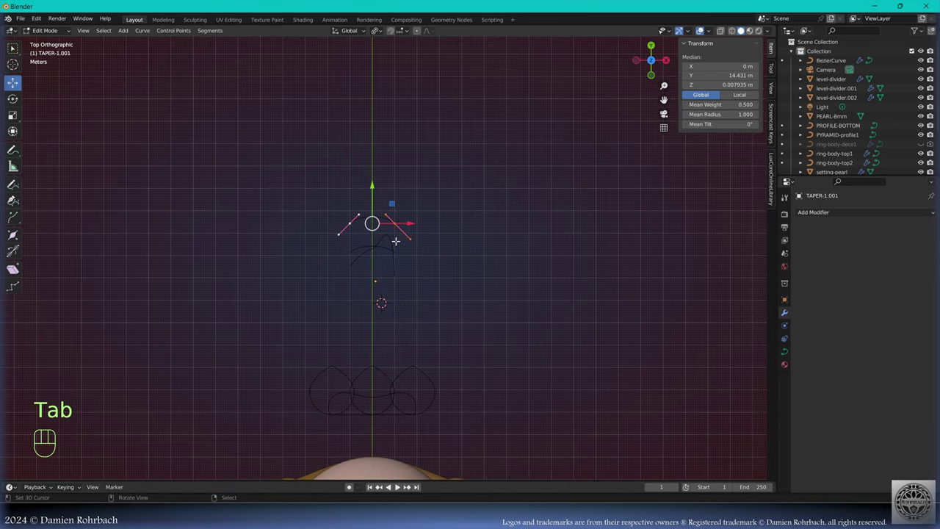
key("F2")
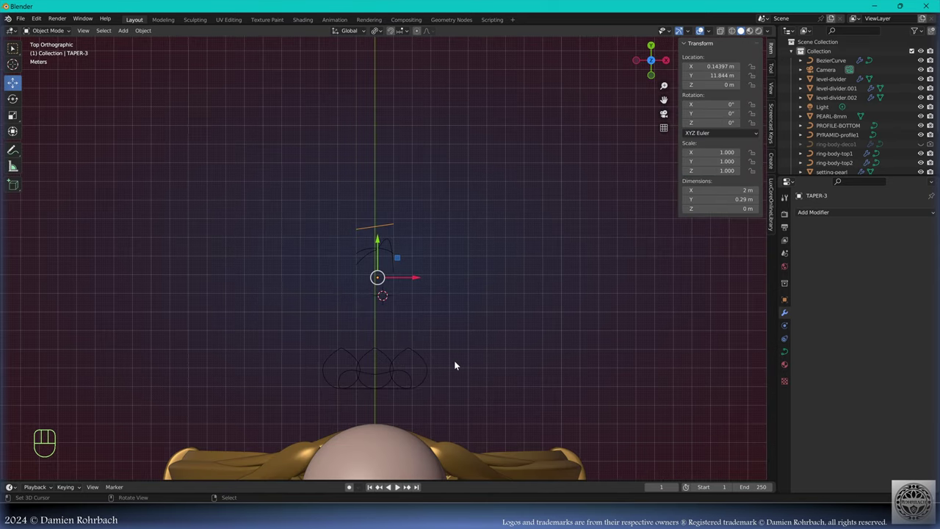
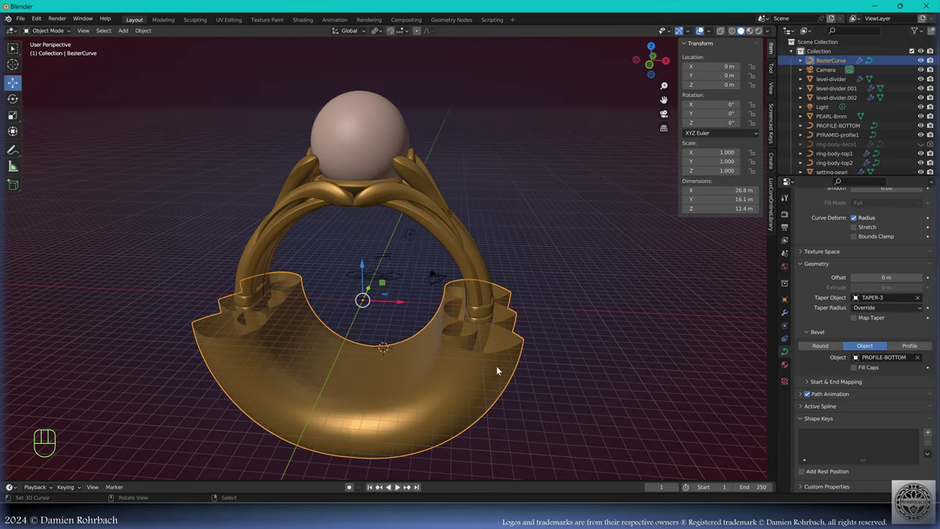
- Shift TAPER-3's points along Y to reshape the shank and save the file
key("Tab")
key("a")
key("g")
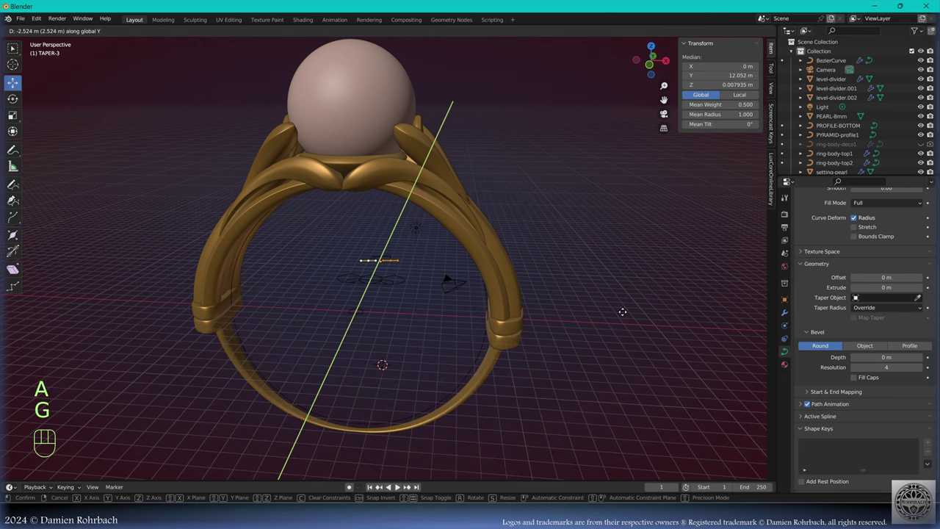
key("ctrl+s")
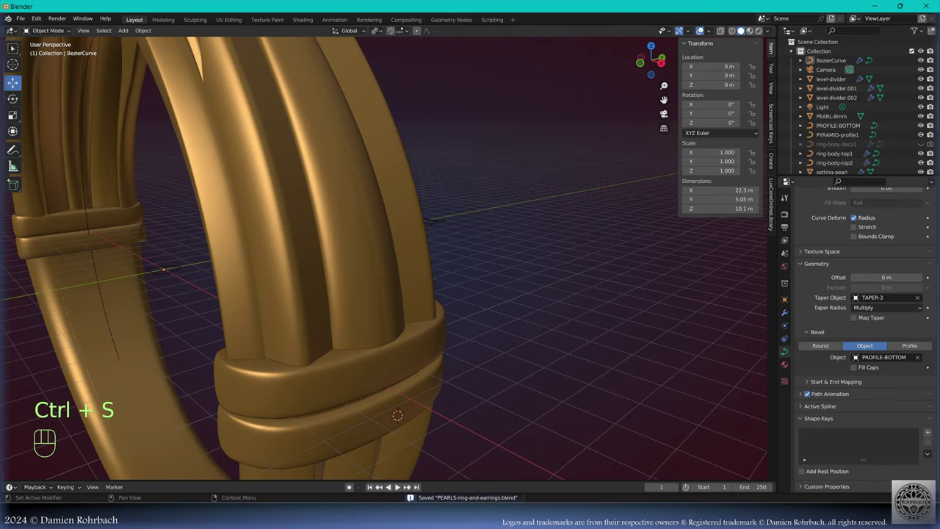
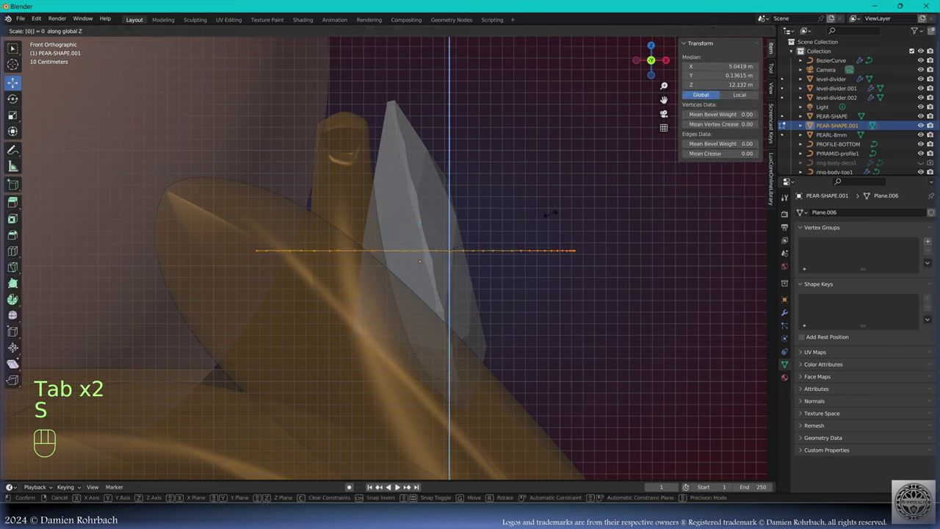
- Extrude the pear gem outline into a bezel strip with Solidify offset 1 pushing outward
key("e")
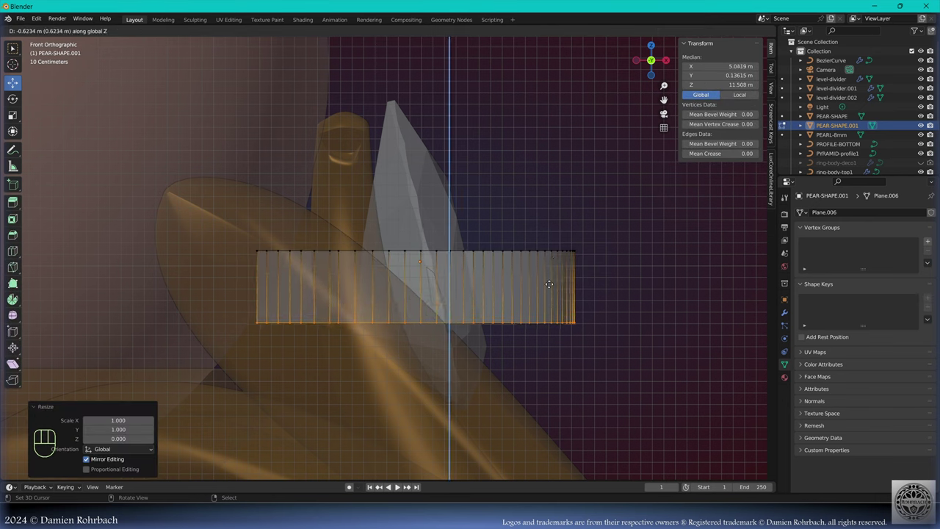
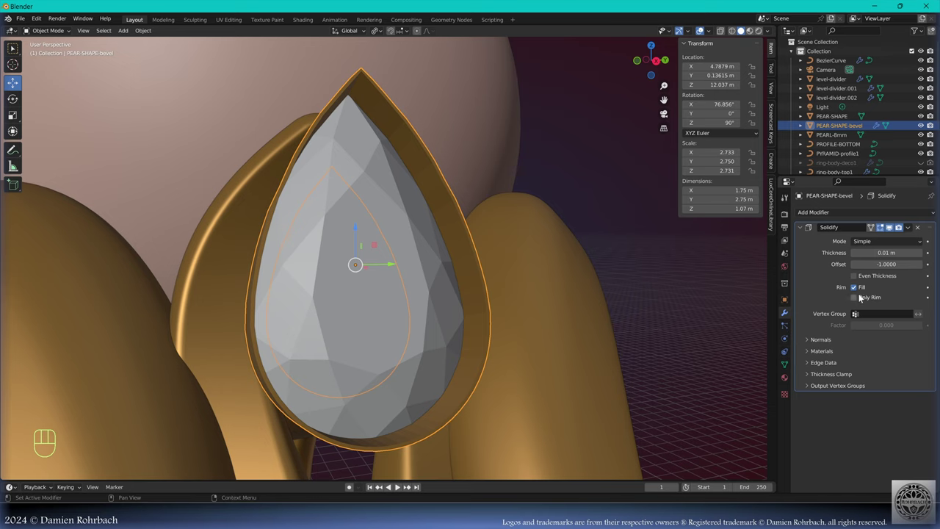
left_click(882, 271)
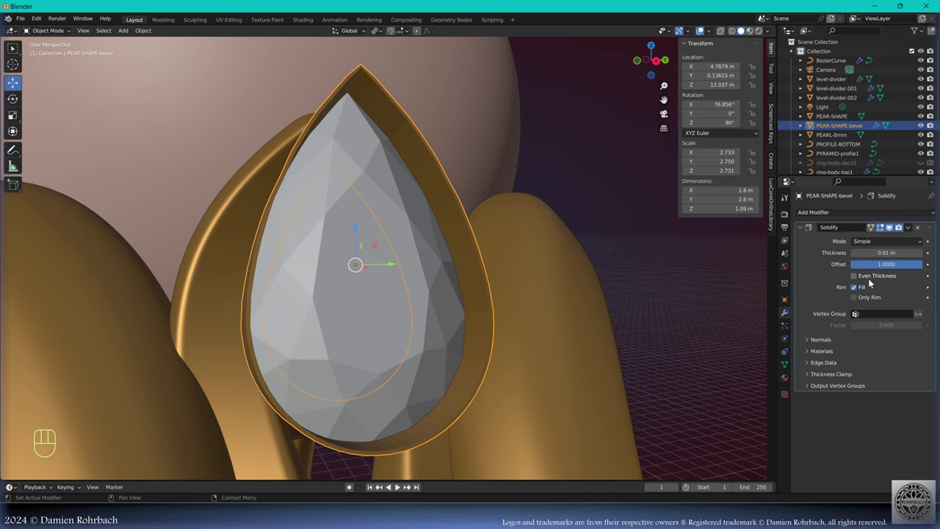
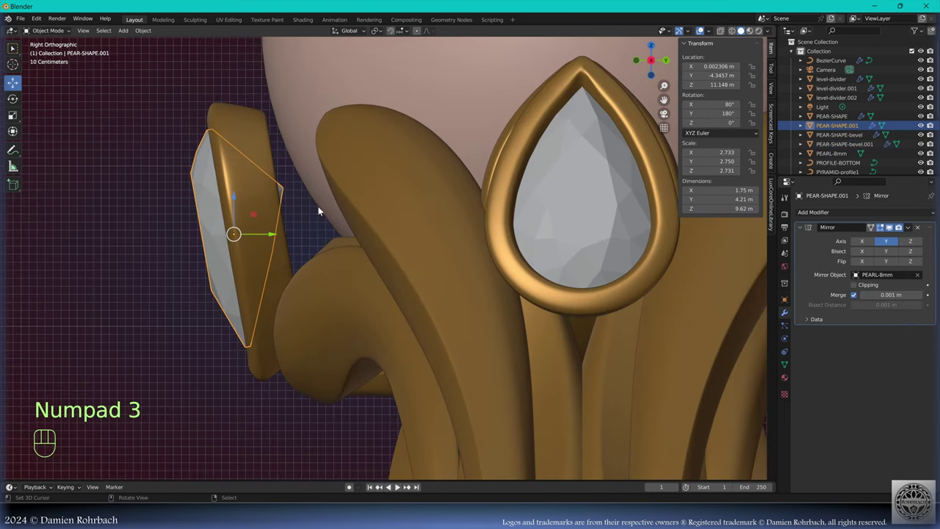
- Nudge the pear gem slightly upward into its bezel and save the file
key("g")
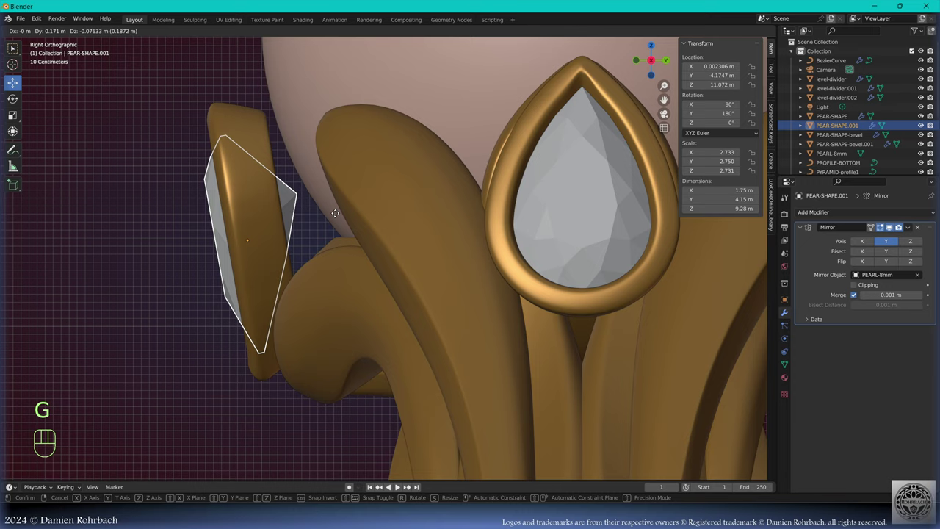
middle_click(268, 222)
key("g")
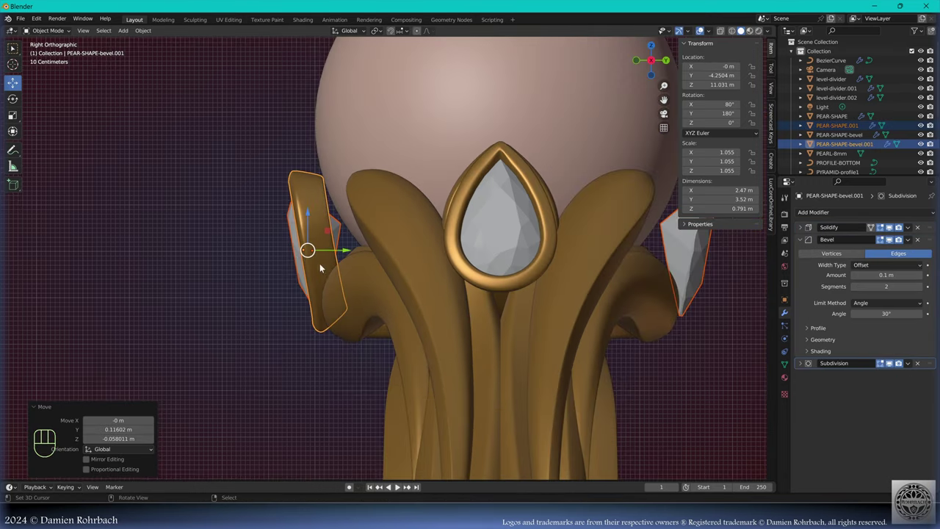
left_click_drag(343, 274, 456, 289)
key("alt+a")
left_click_drag(446, 296, 478, 333)
key("ctrl+s")
left_click_drag(458, 301, 324, 224)
left_click_drag(304, 204, 301, 186)
middle_click(354, 247)
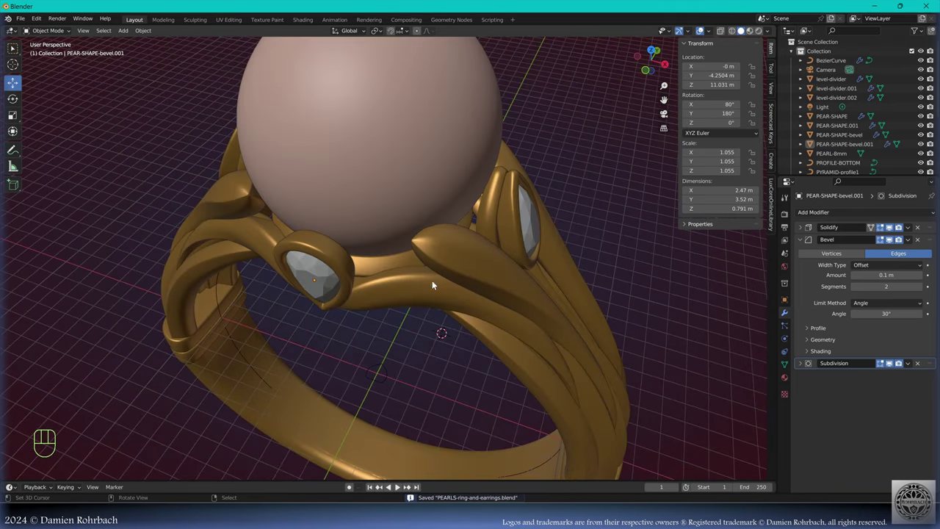
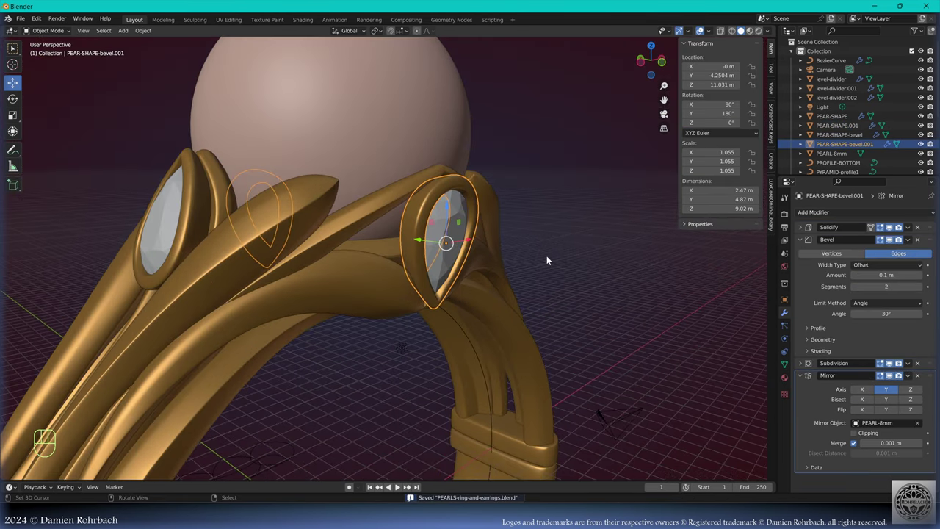
- Mirror the gem and bezel across PEARL-8mm on the Y axis and save
left_click_drag(498, 258, 526, 253)
key("alt+a")
left_click_drag(592, 268, 560, 267)
key("ctrl+s")
left_click_drag(546, 315, 522, 304)
left_click_drag(471, 305, 415, 334)
left_click_drag(327, 303, 492, 310)
left_click_drag(530, 298, 558, 287)
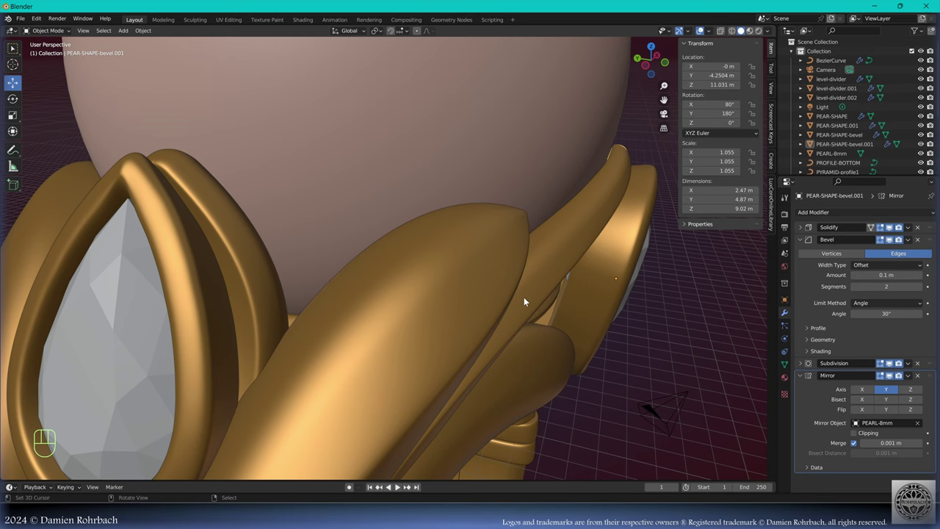
- Inspect the mirrored stones from front and above, save, and switch to Top view
left_click_drag(492, 305, 519, 308)
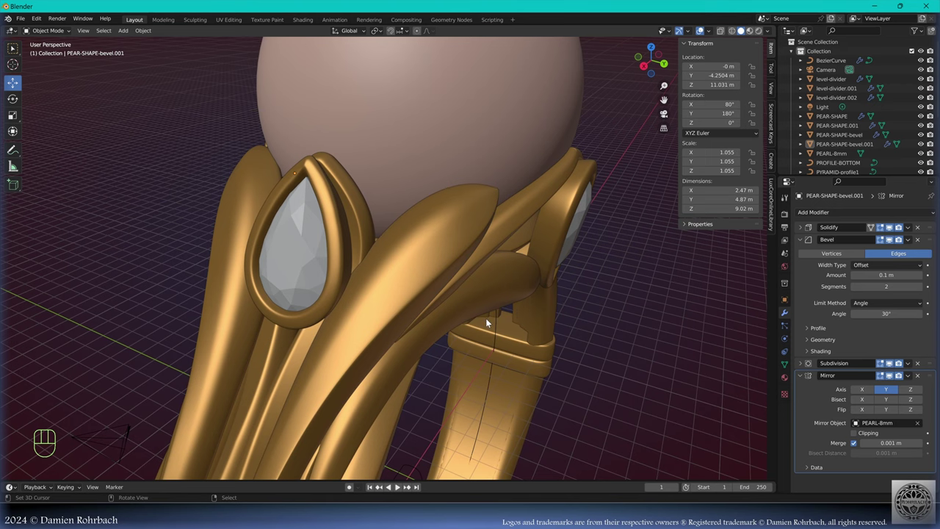
left_click_drag(599, 284, 534, 276)
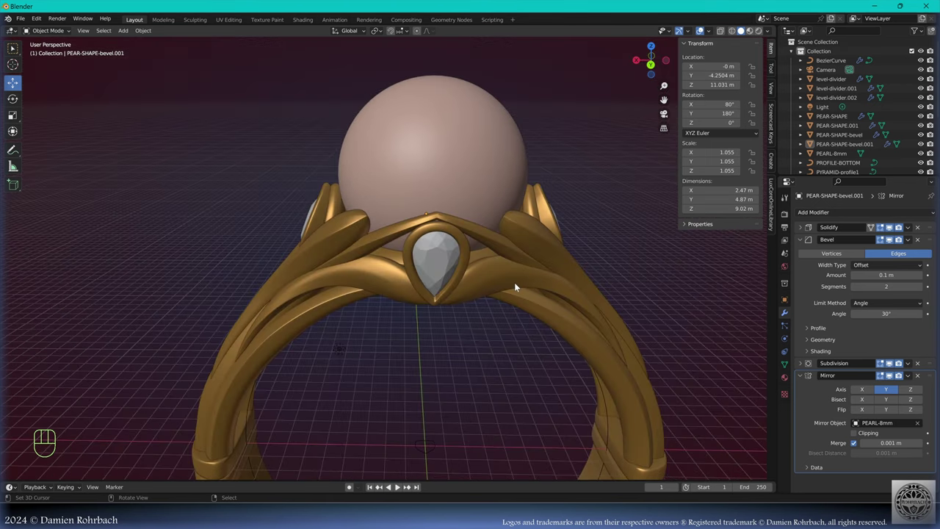
left_click_drag(524, 367, 586, 354)
key("ctrl+s")
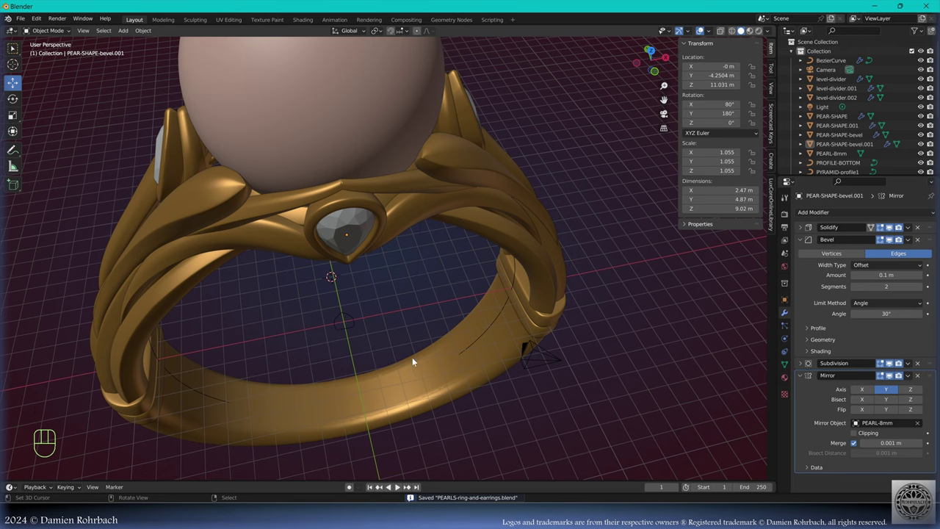
left_click_drag(400, 372, 386, 371)
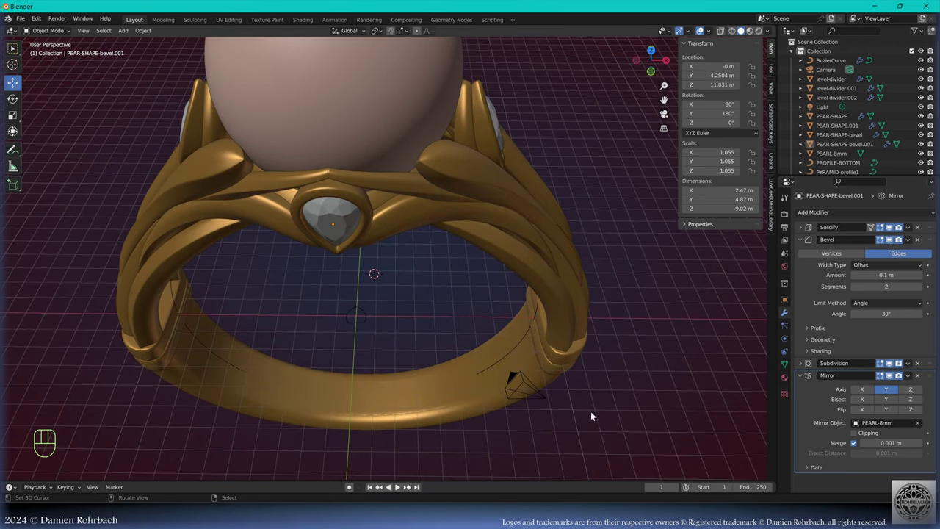
key("KP_7")
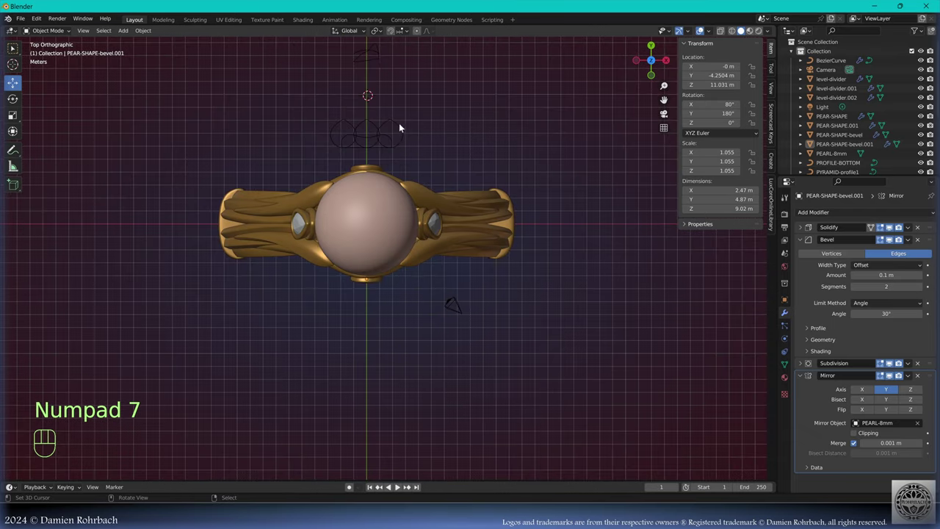
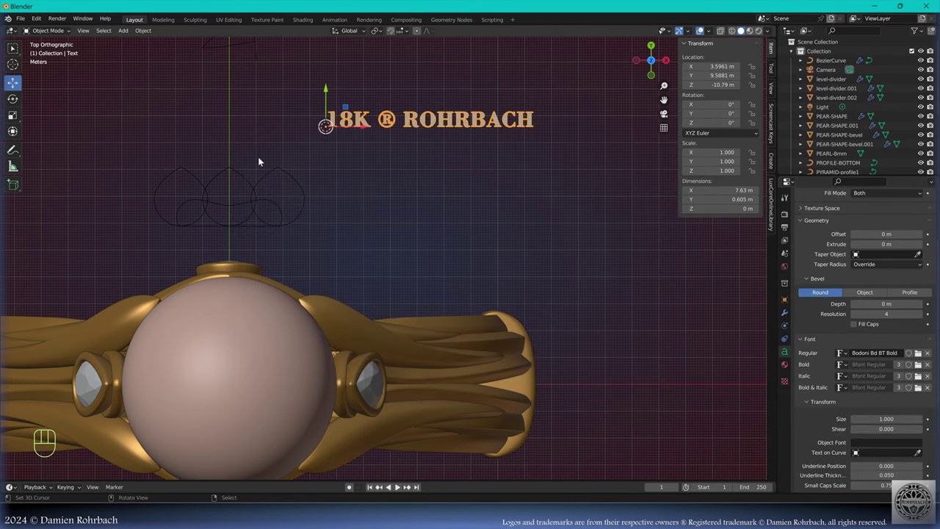
- Position the '18K ® ROHRBACH' text onto the band's inner curve
left_click_drag(153, 32, 251, 59)
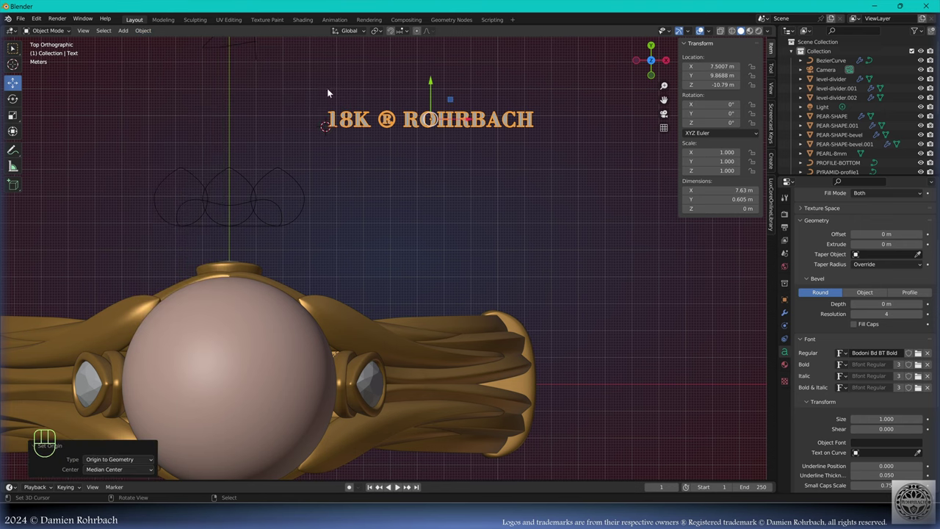
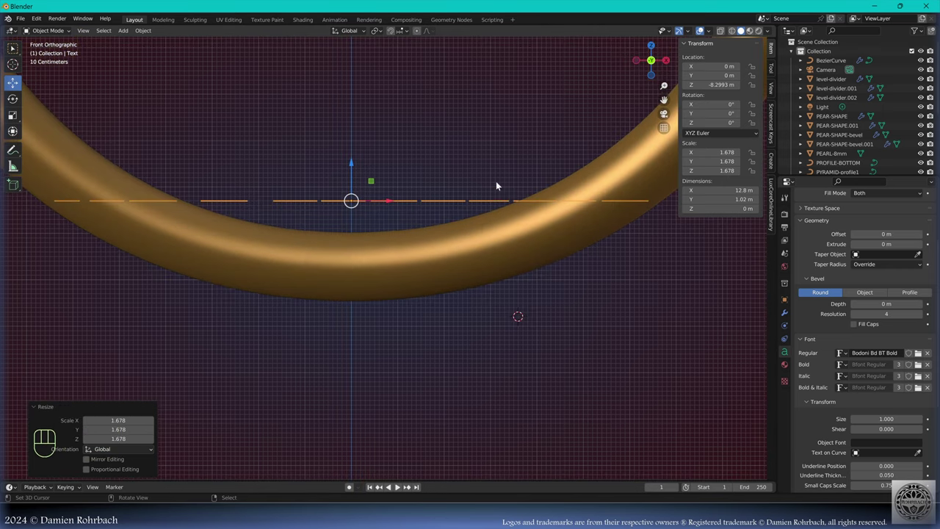
left_click_drag(828, 216, 776, 331)
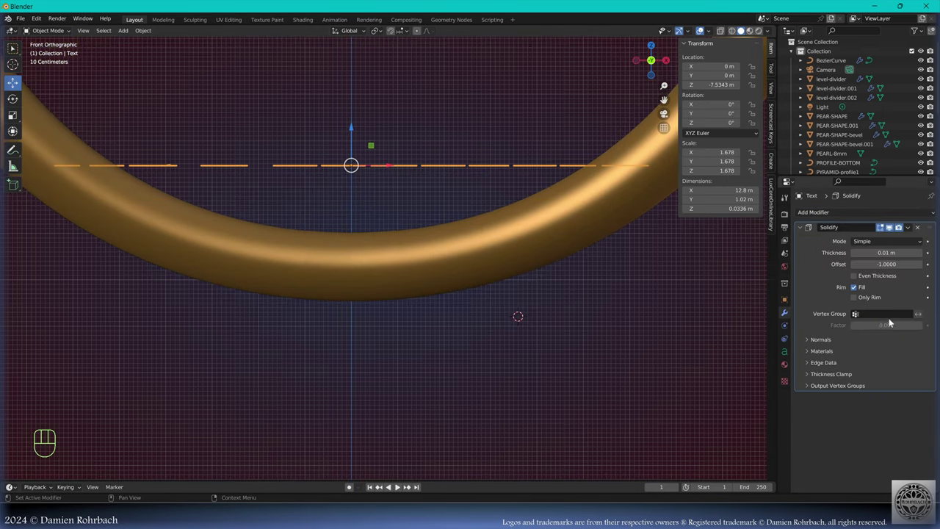
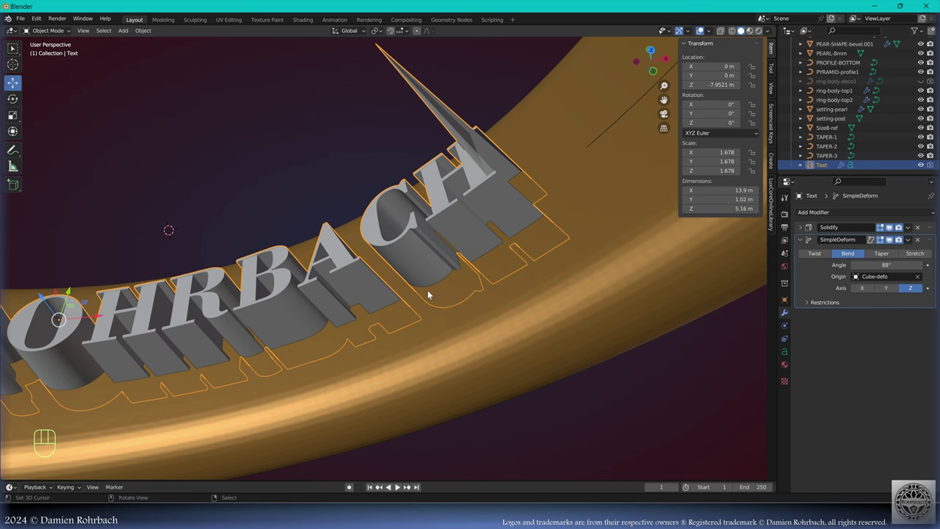
- Remove the bend, convert the text to a mesh and extrude its letters in Edit Mode
key("ctrl+z")
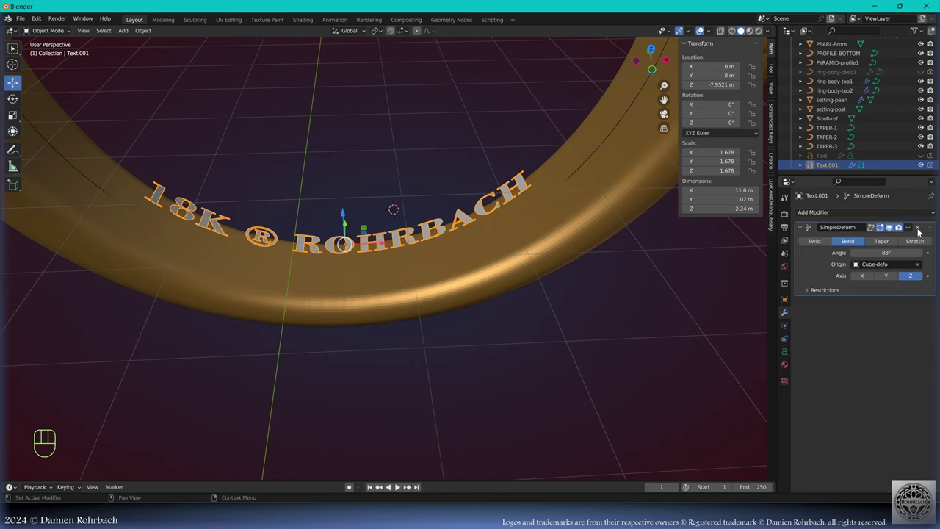
left_click(919, 230)
key("alt+c")
left_click_drag(818, 215, 754, 366)
key("Tab")
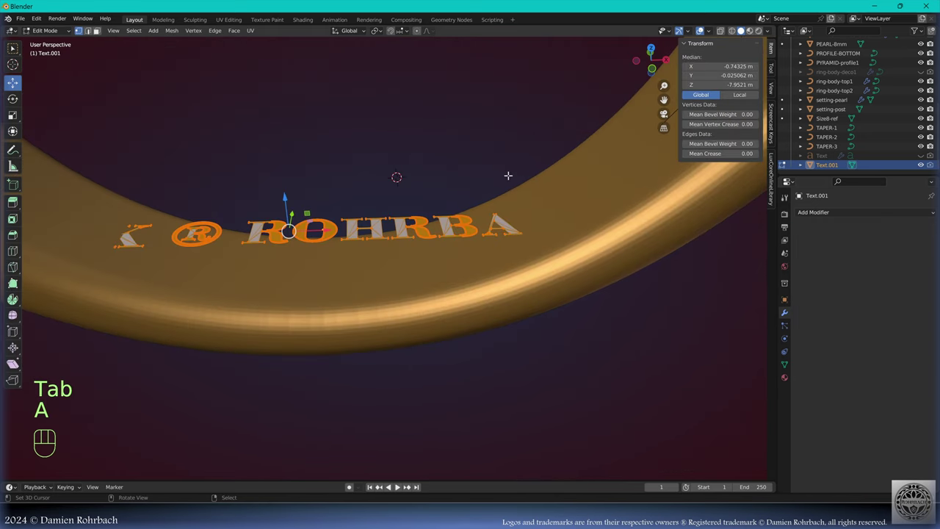
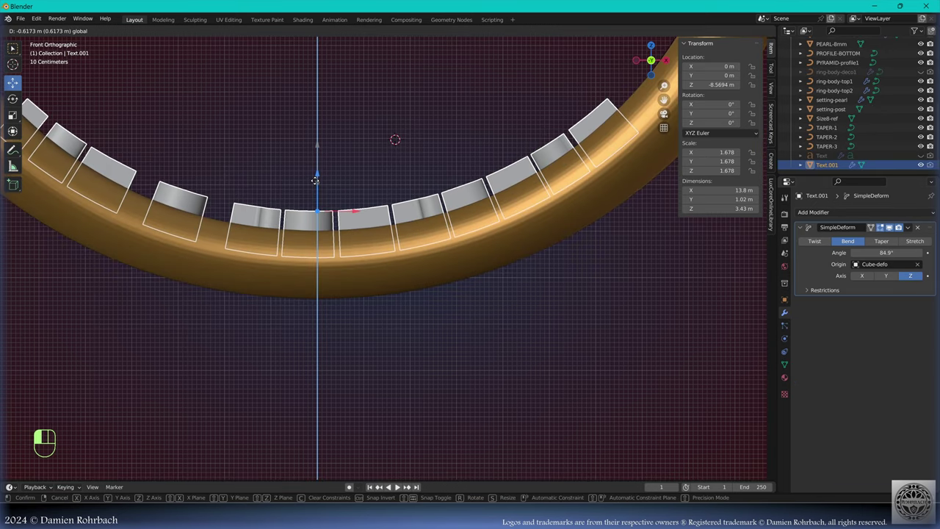
- Re-bend the lettering ~86° to hug the band and check it from around the ring
middle_click(457, 295)
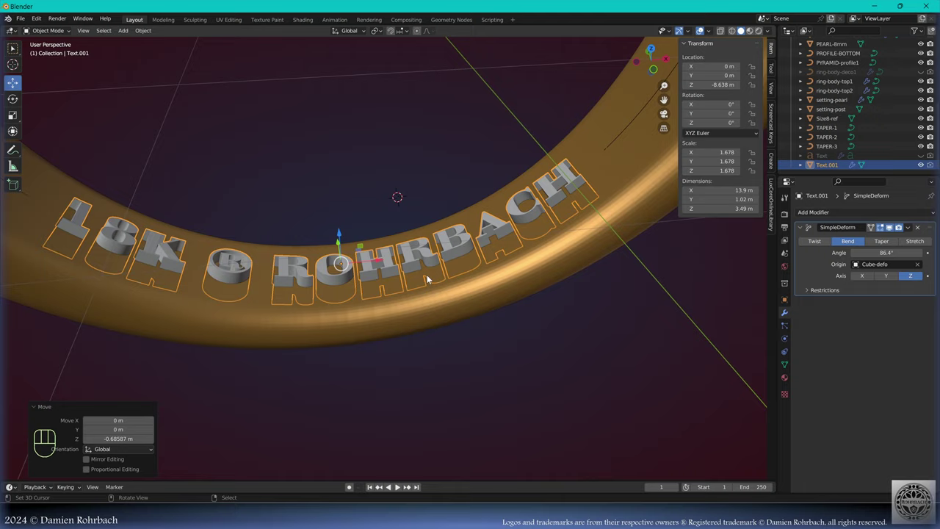
middle_click(502, 285)
- Cut Text.001 into the band with a Boolean Difference and hide the text object
left_click_drag(837, 216, 895, 342)
left_click(920, 333)
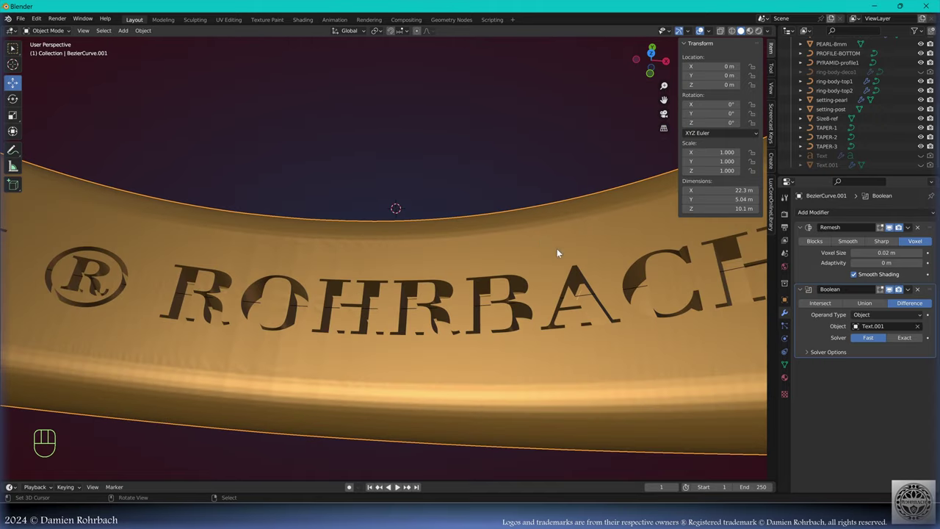